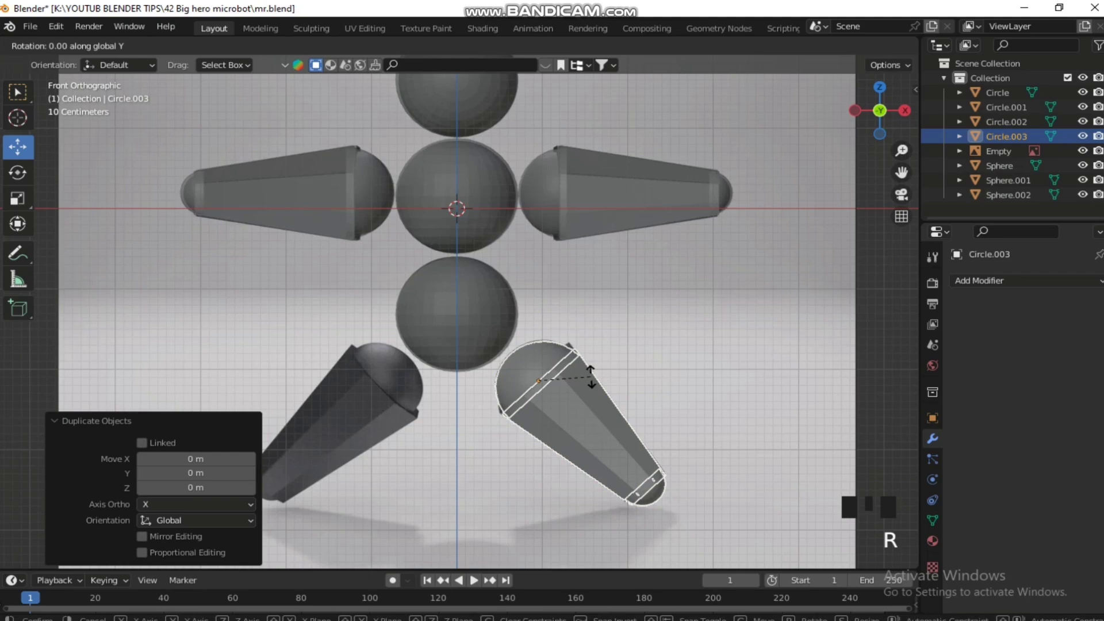
Step: Confirm the lower arm tilt, then start a new empty General scene
left_click(593, 383)
scroll("down", 3)
middle_click(606, 221)
left_click(605, 221)
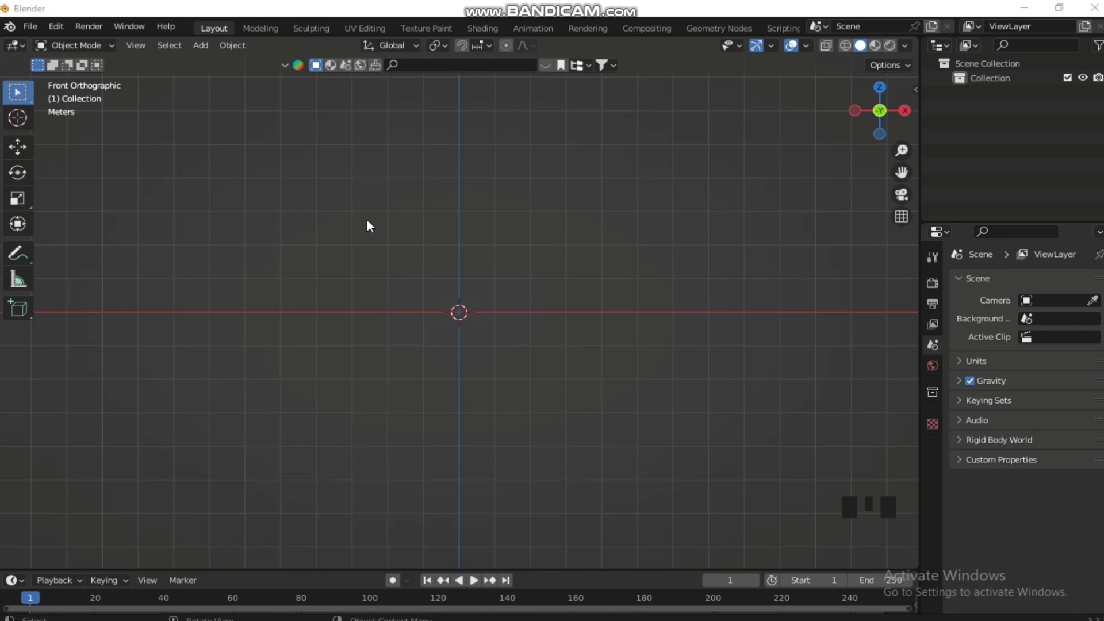
Step: Bring the microbot reference image into the front view and scale it up to about 1.87
left_click(372, 225)
key("shift+a")
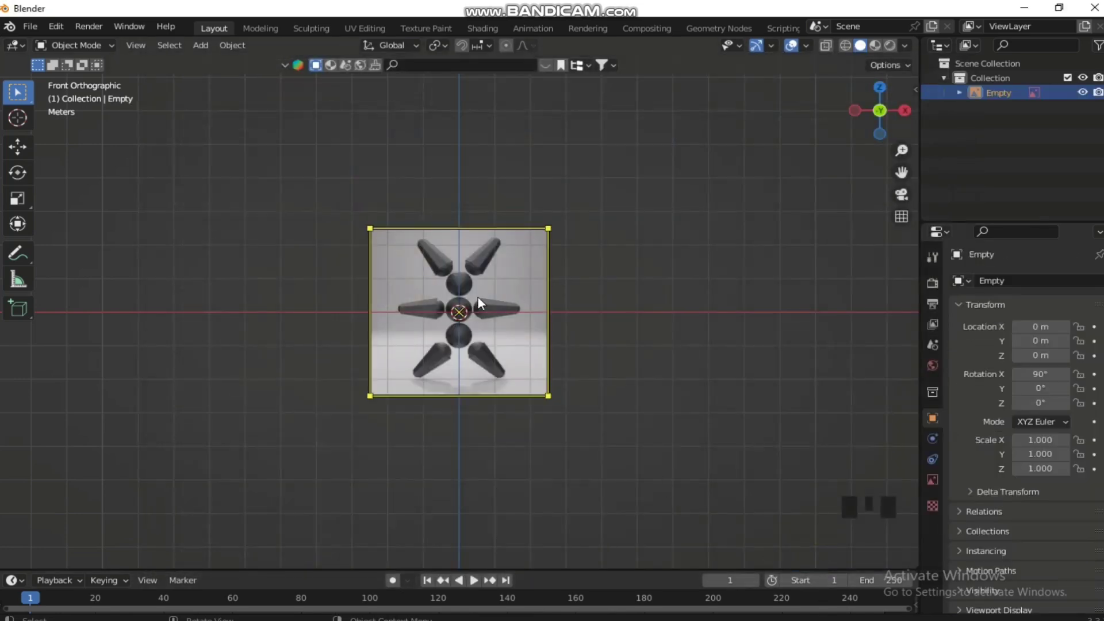
key("s")
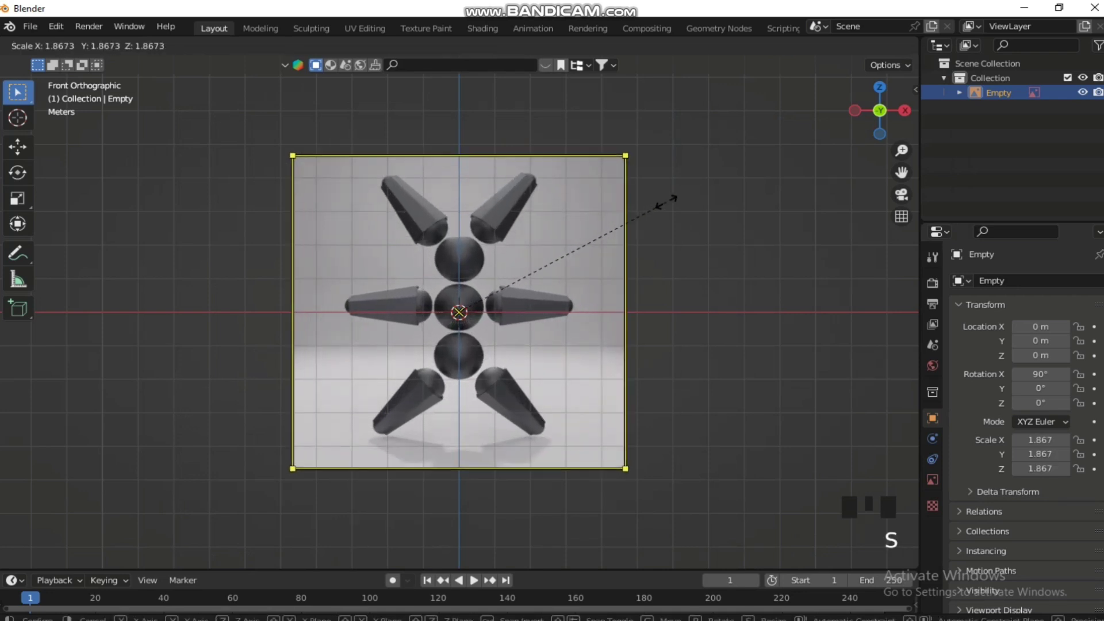
Step: Add a UV sphere on the central body ball and duplicate it down onto the lower ball
key("shift+a")
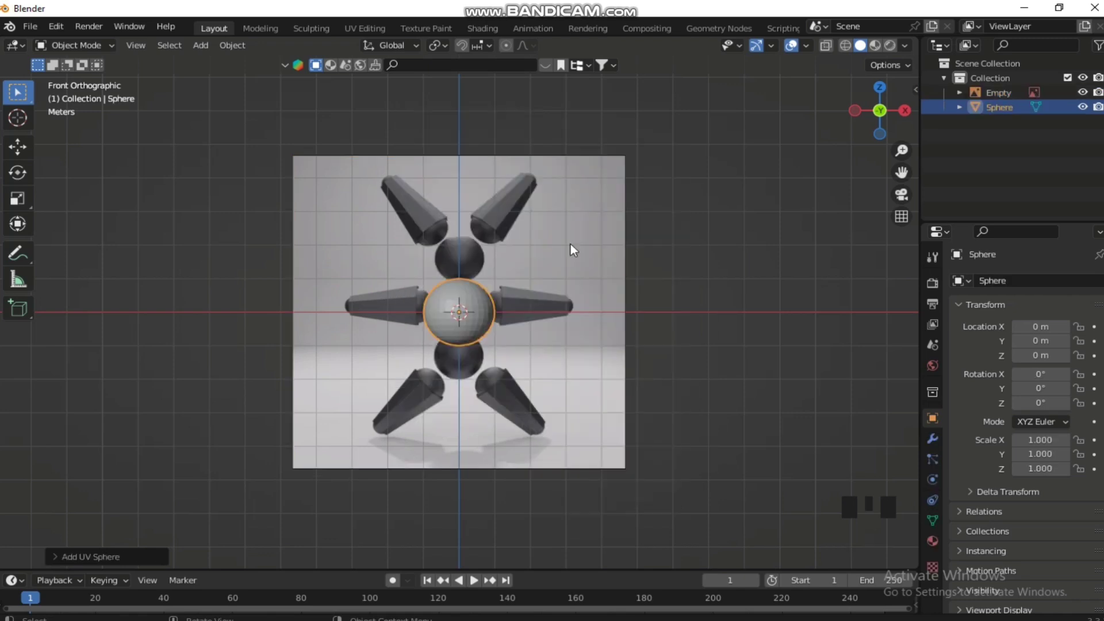
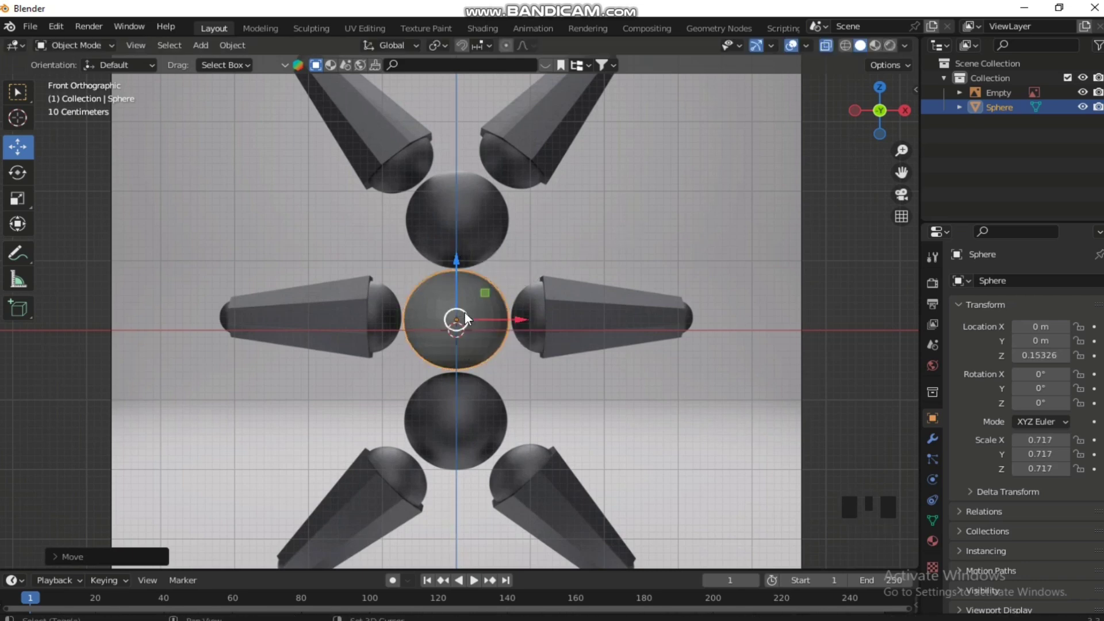
key("shift+d")
left_click(463, 269)
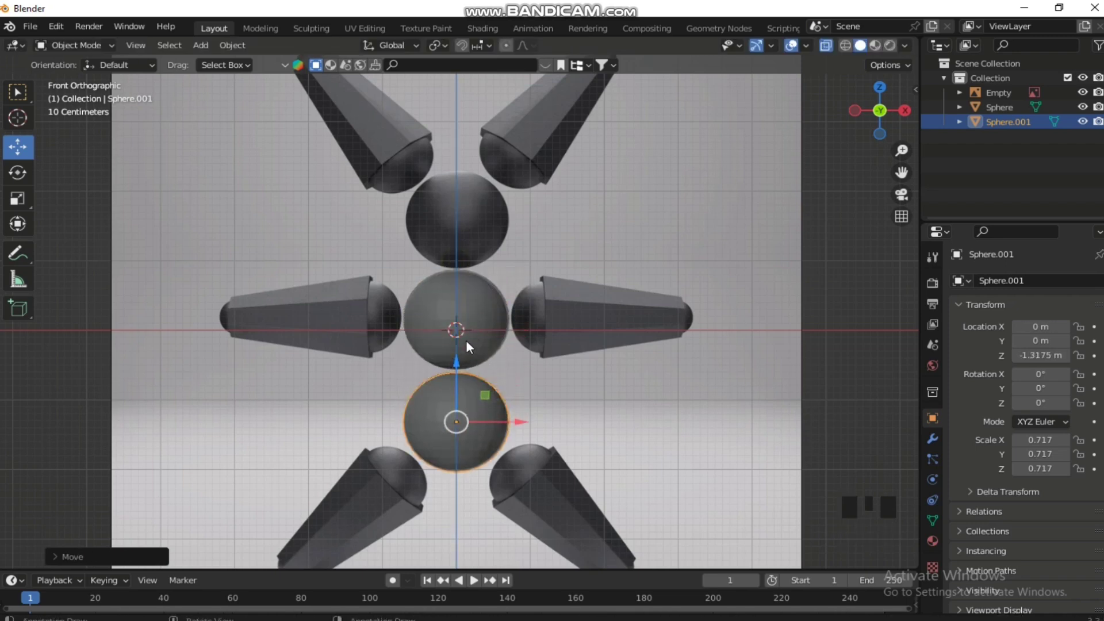
left_click(472, 331)
Step: Duplicate the sphere up onto the upper body ball and turn the top sphere on its side
key("shift+d")
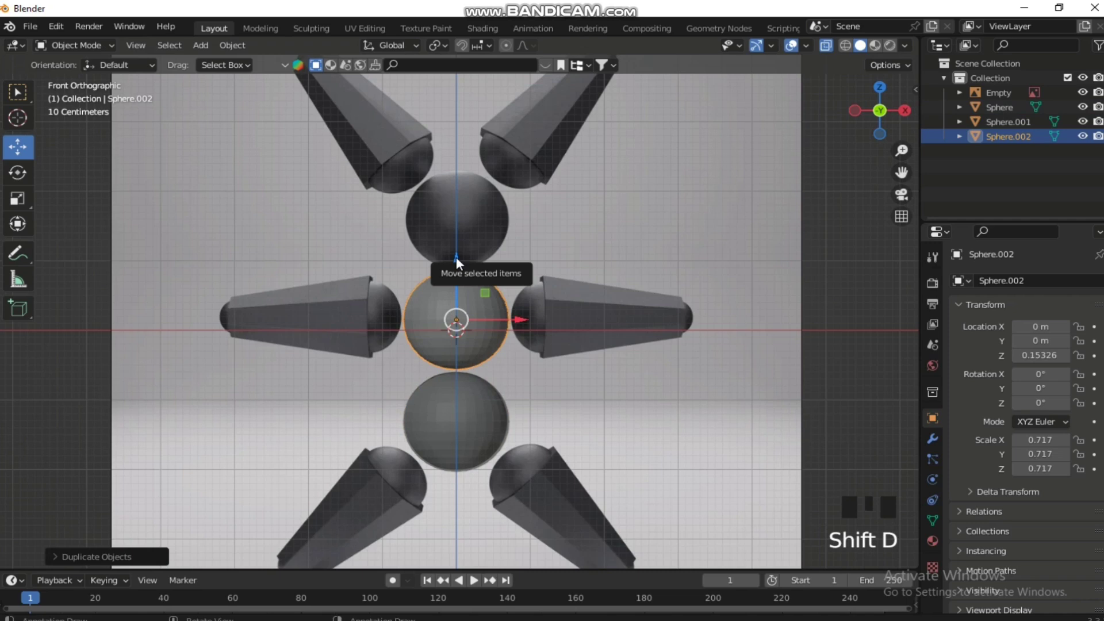
left_click(462, 259)
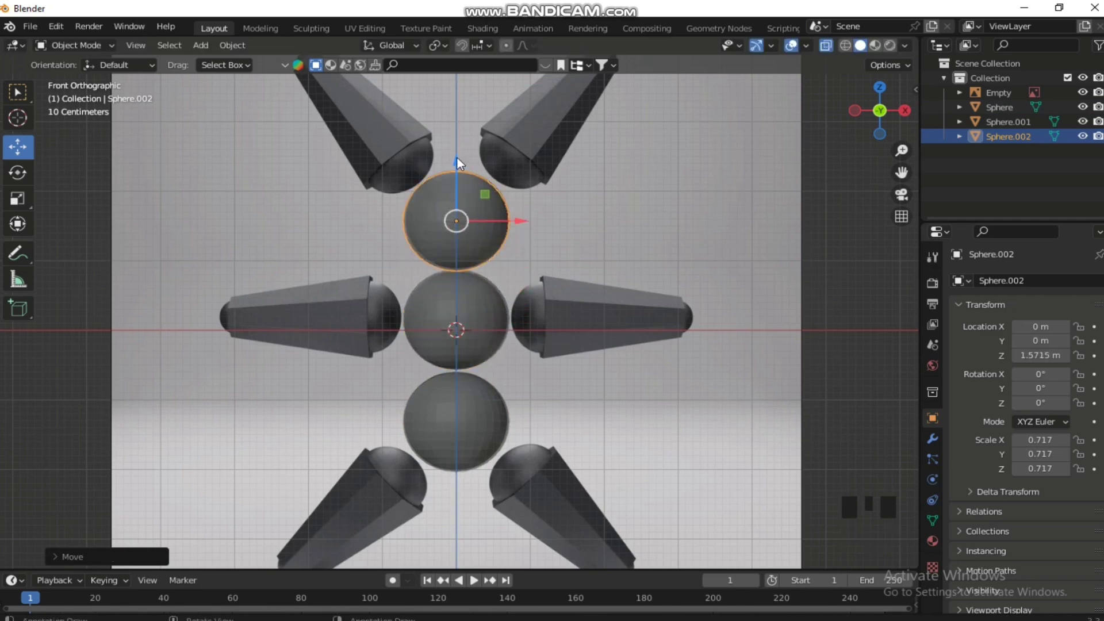
left_click(464, 158)
key("KP_1")
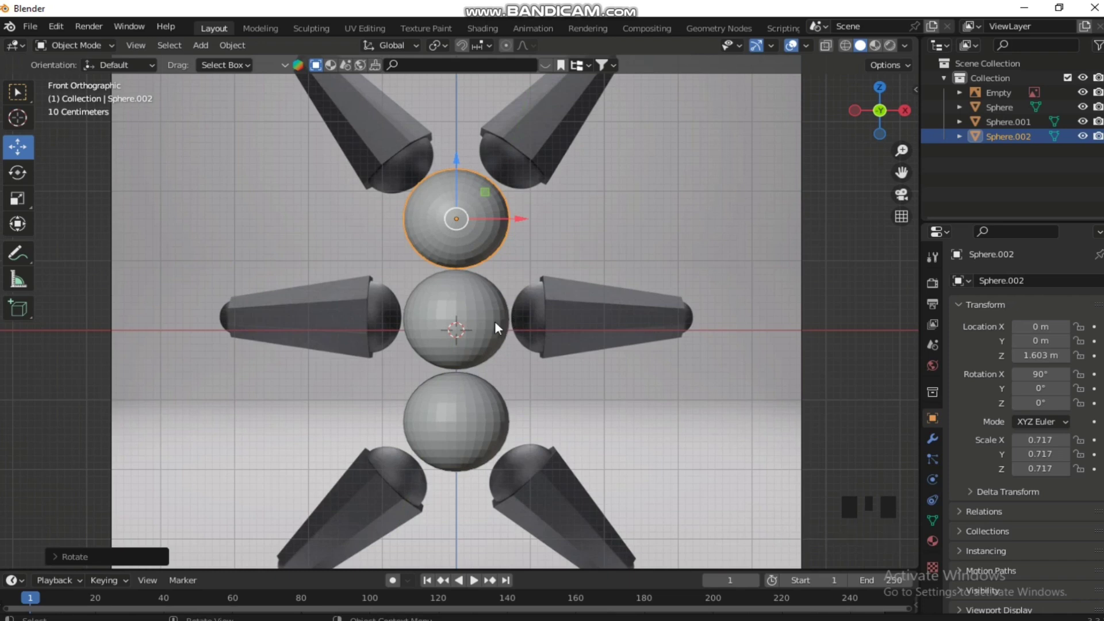
scroll("up", 3)
Step: Duplicate the central sphere to the right and rotate the copy 90° about Y
left_click(459, 323)
key("shift+d")
left_click(532, 318)
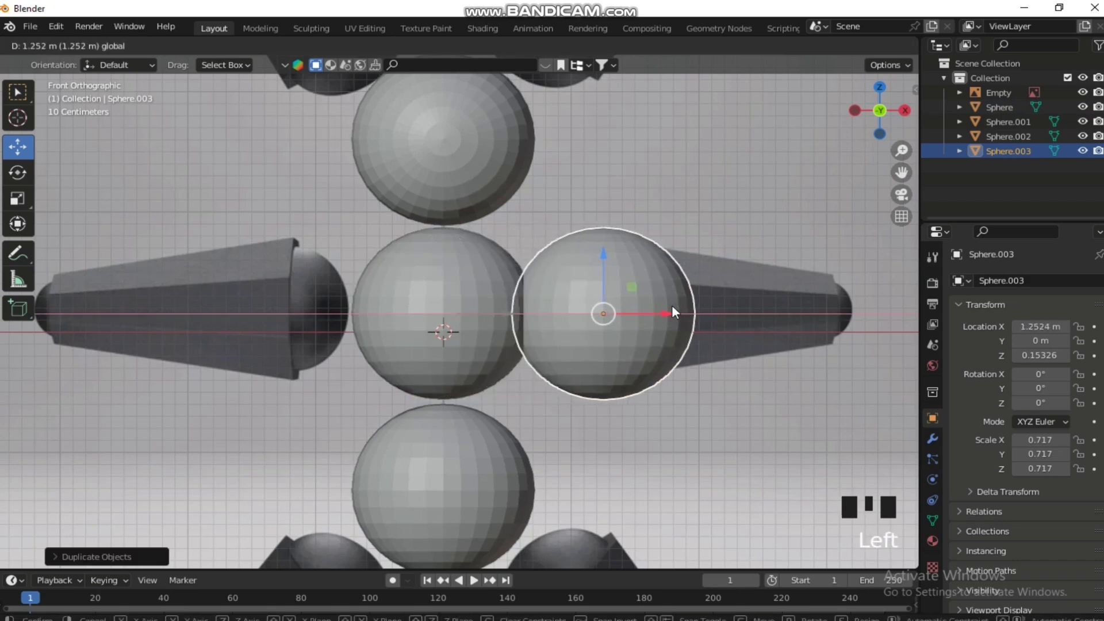
key("r")
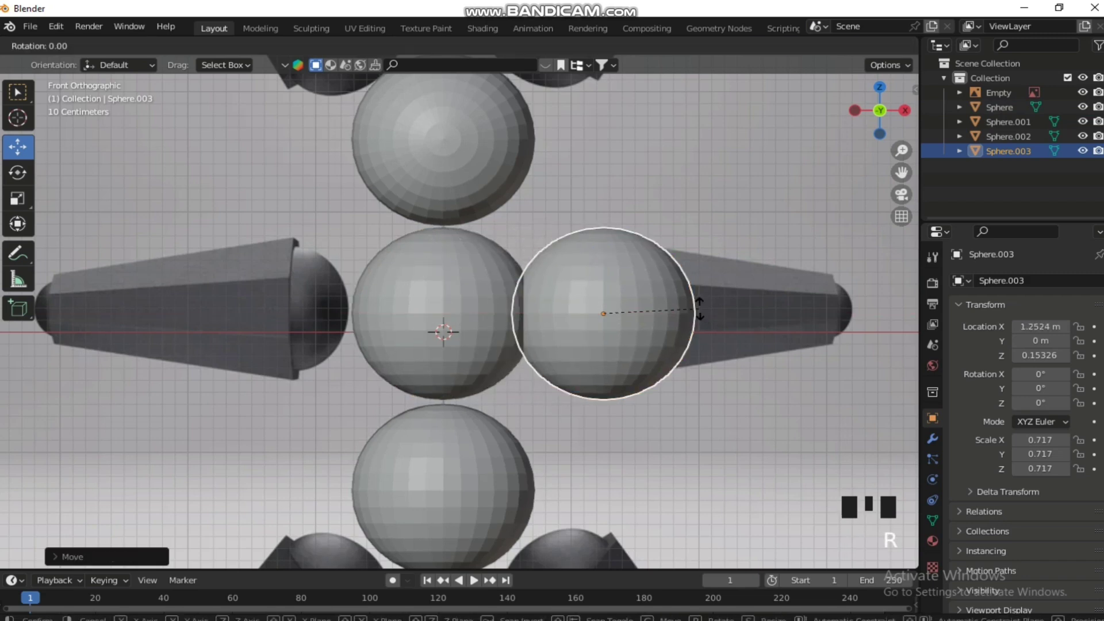
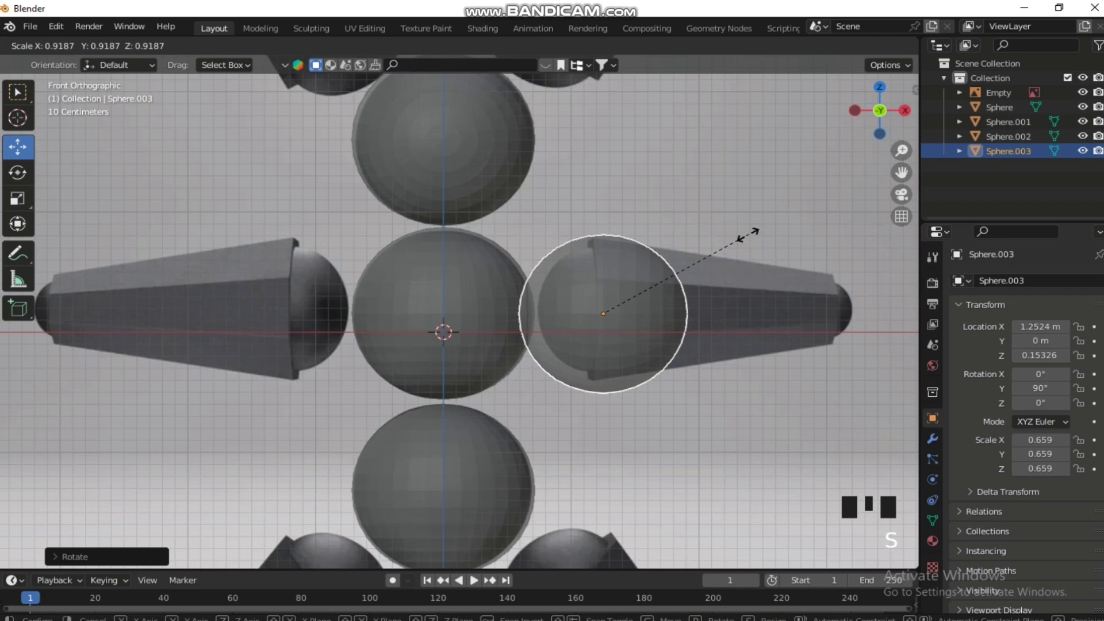
left_click(610, 263)
Step: Shrink the joint sphere to about 0.53 and settle it at 1.27 m over the right arm joint
left_click_drag(751, 288, 753, 285)
key("KP_1")
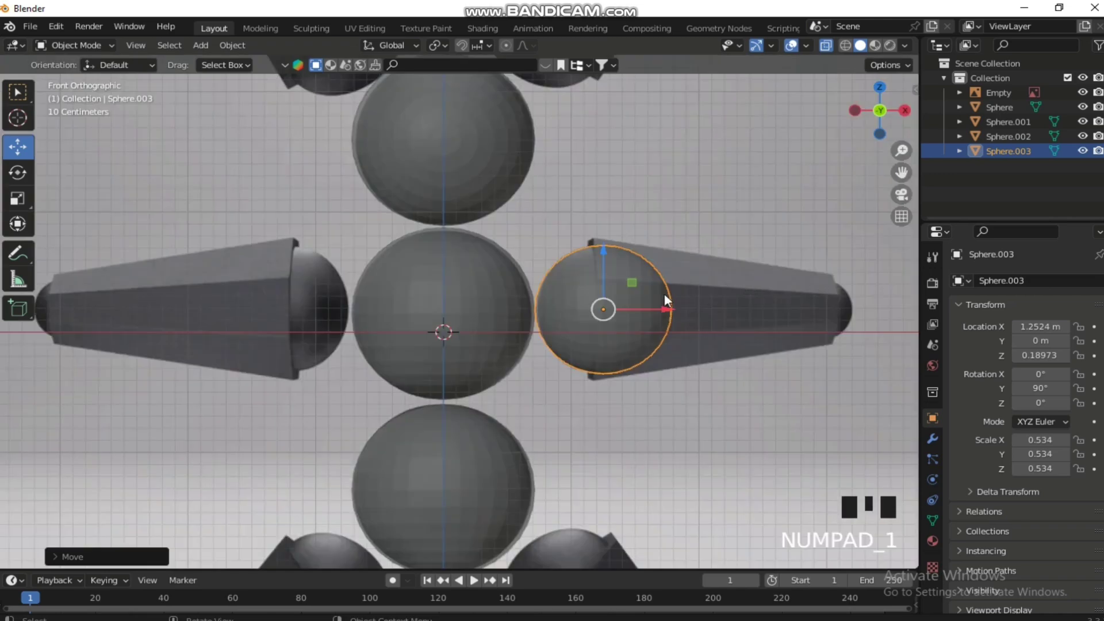
left_click(677, 313)
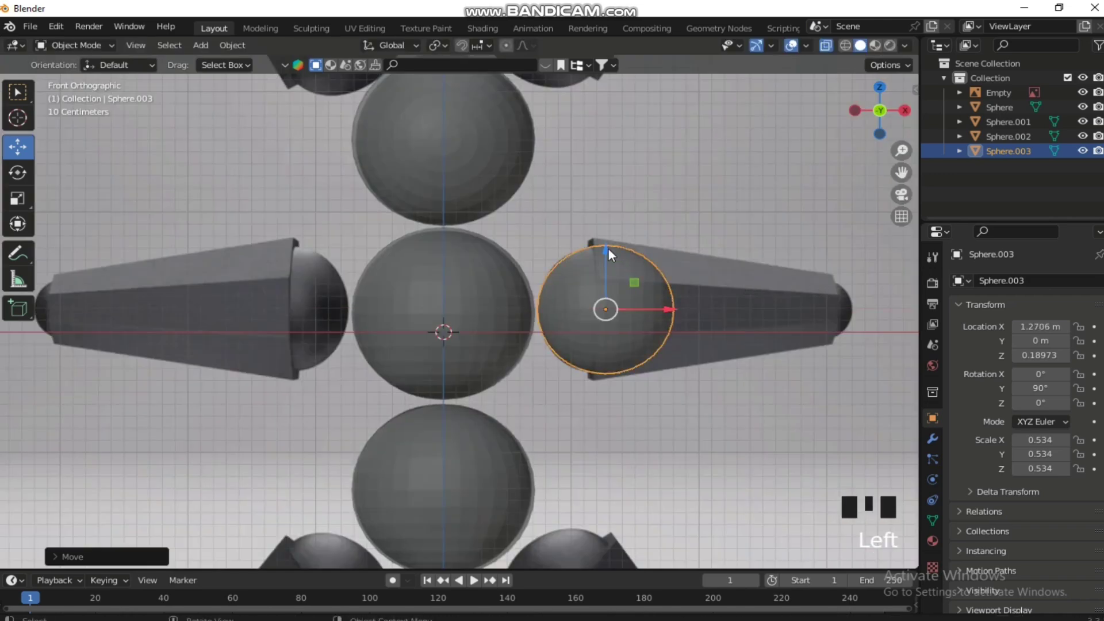
scroll("up", 3)
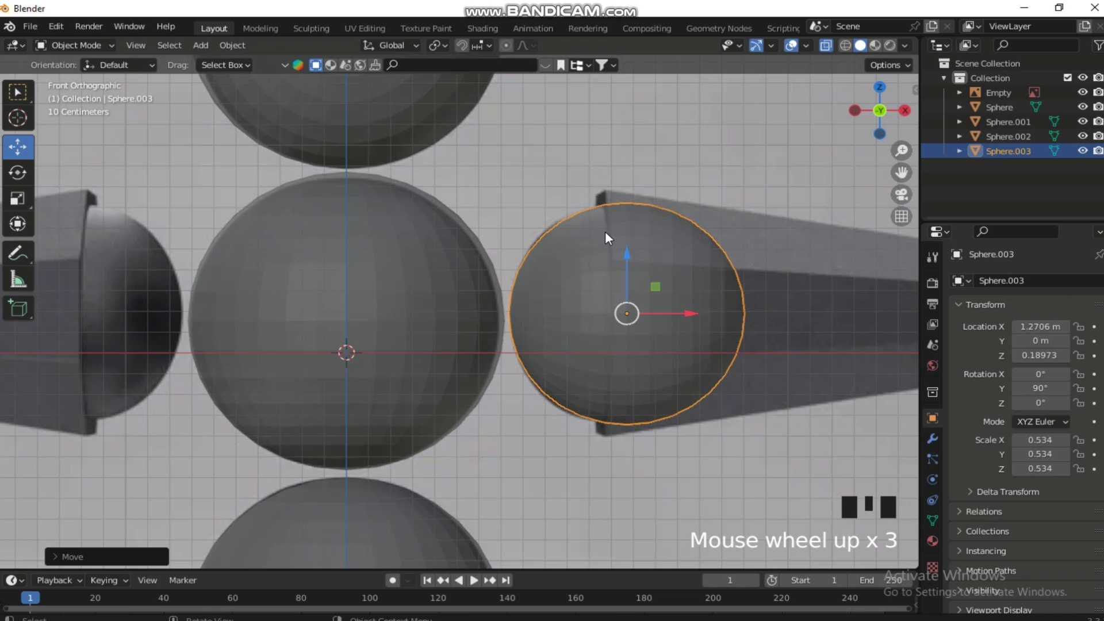
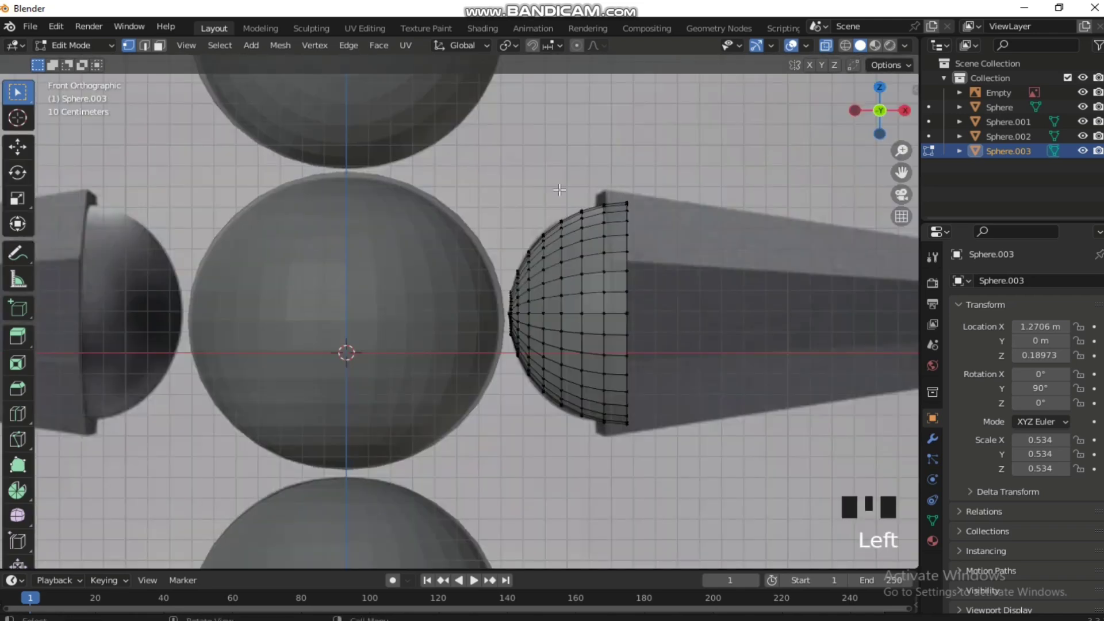
Step: Return to Object Mode and select the reference picture in the front view
left_click_drag(91, 46, 615, 153)
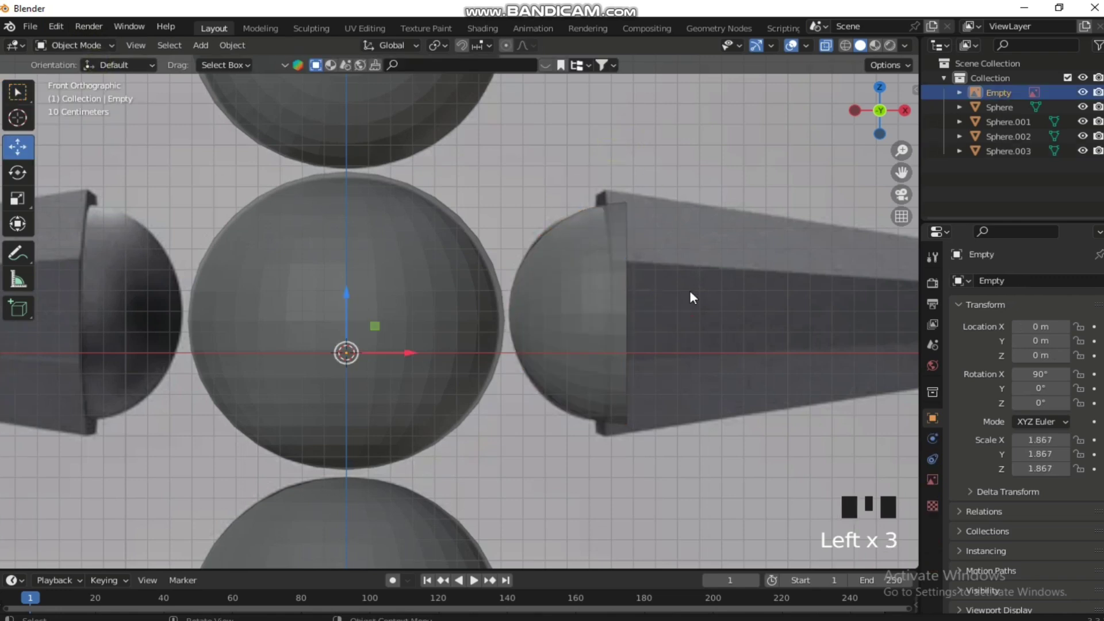
left_click(683, 298)
scroll("down", 3)
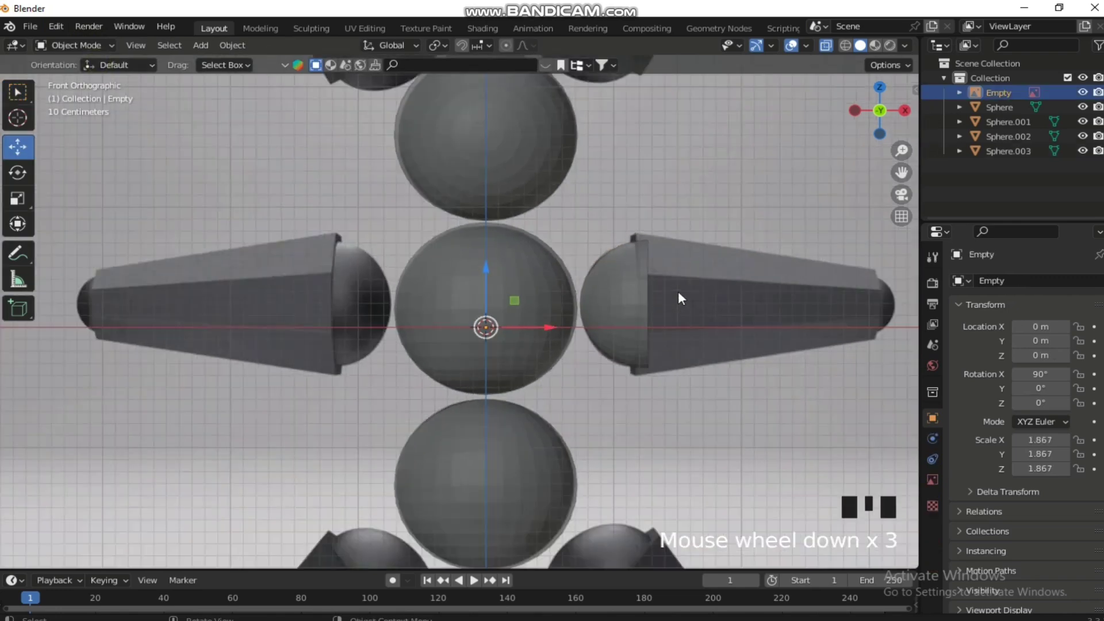
scroll("down", 3)
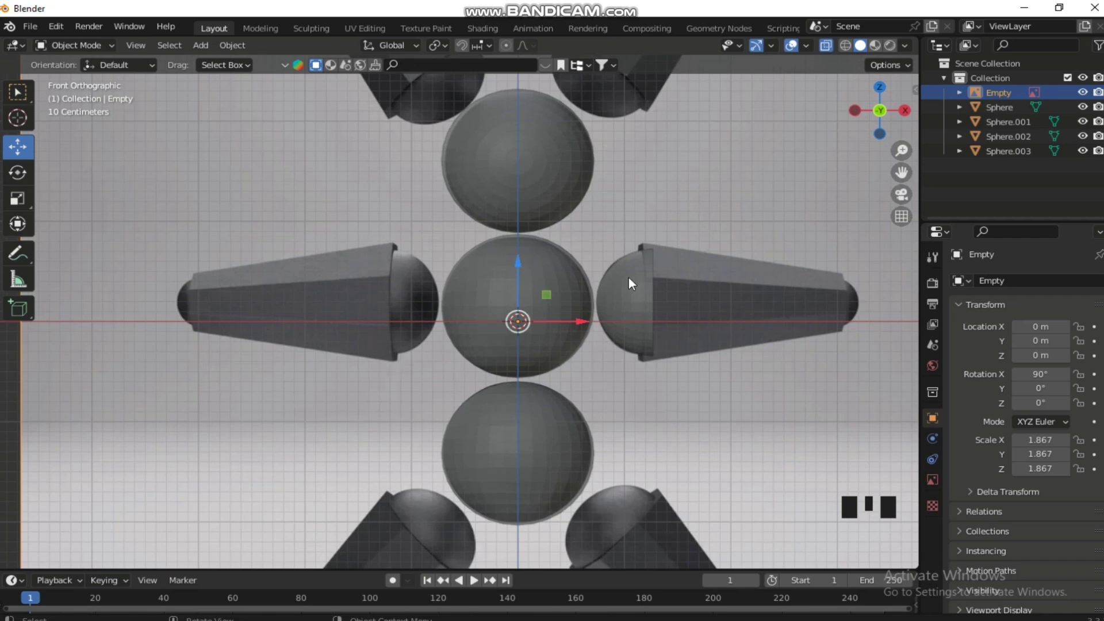
Step: Select all four sphere objects and hide them, leaving only the reference visible
left_click(523, 186)
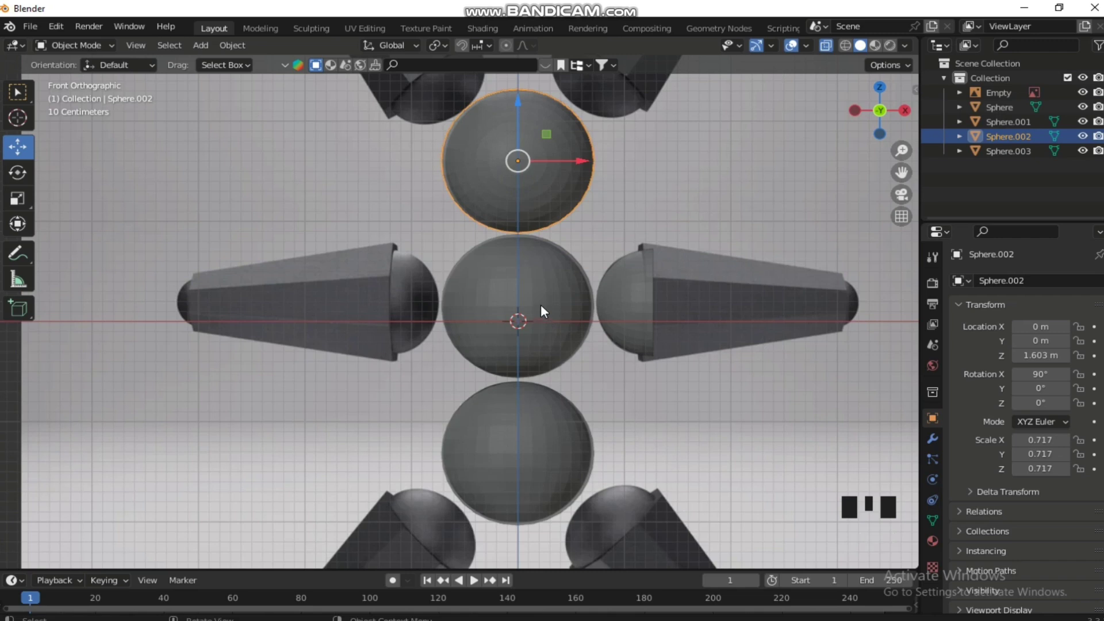
left_click(542, 299)
left_click(592, 366)
left_click(629, 298)
left_click_drag(1082, 140, 562, 241)
key("shift+a")
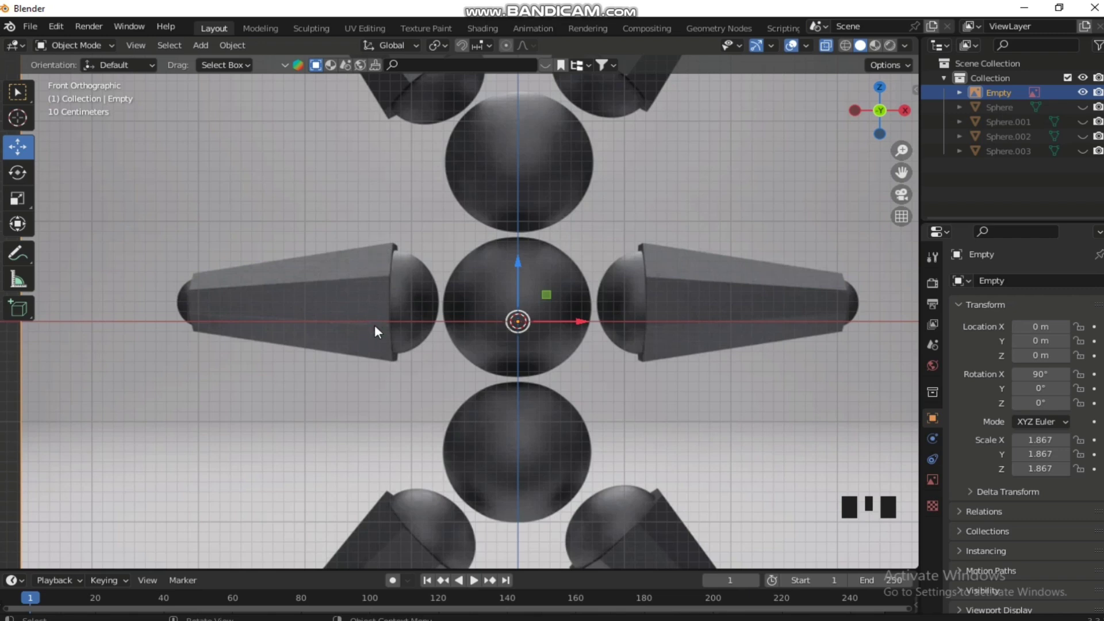
Step: Add an eight-sided circle, rotate it about Y and X, and place it at the left arm joint
key("shift+a")
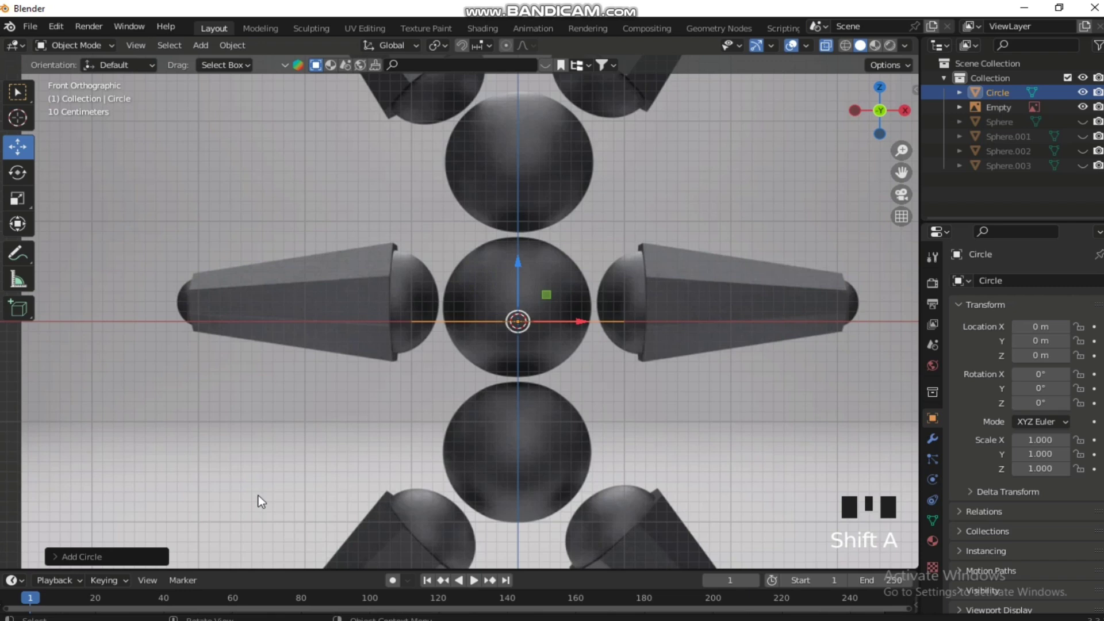
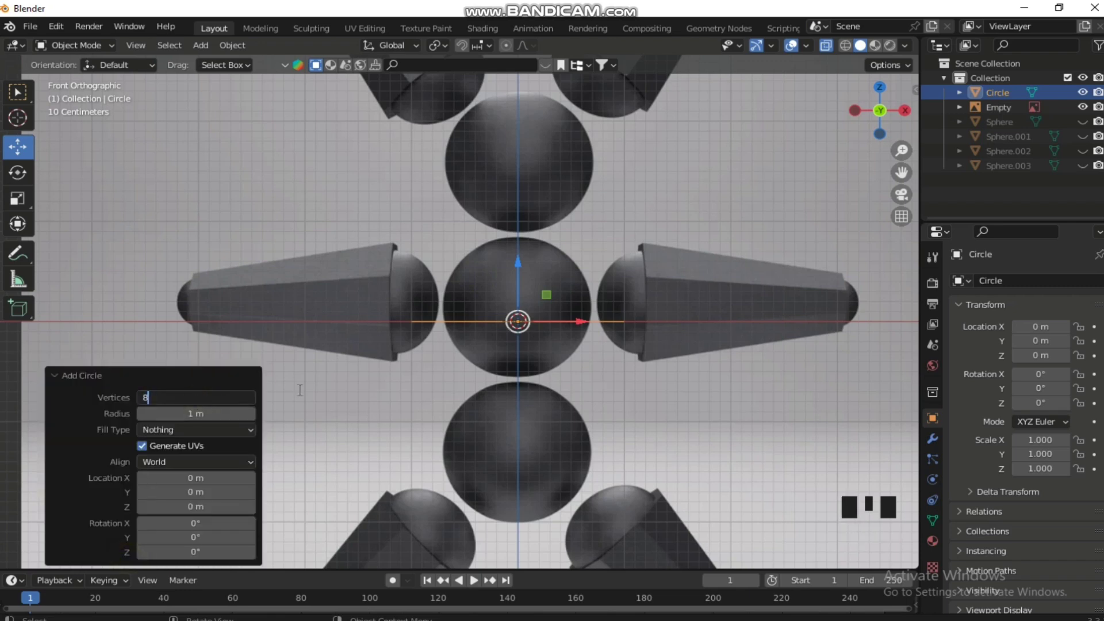
left_click(303, 394)
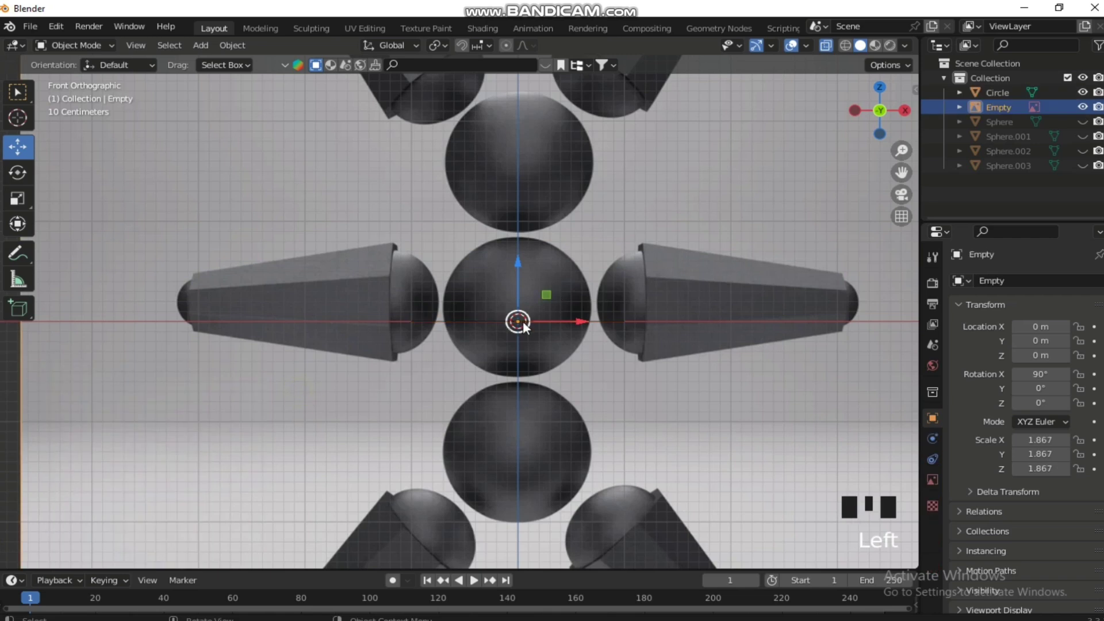
left_click(529, 321)
left_click(468, 326)
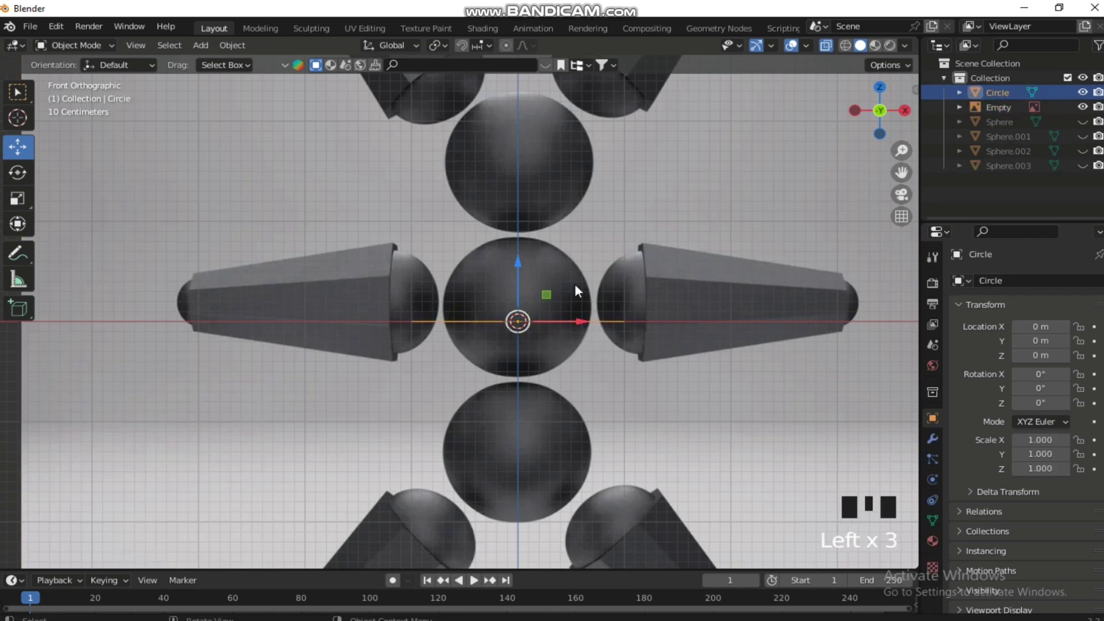
key("r")
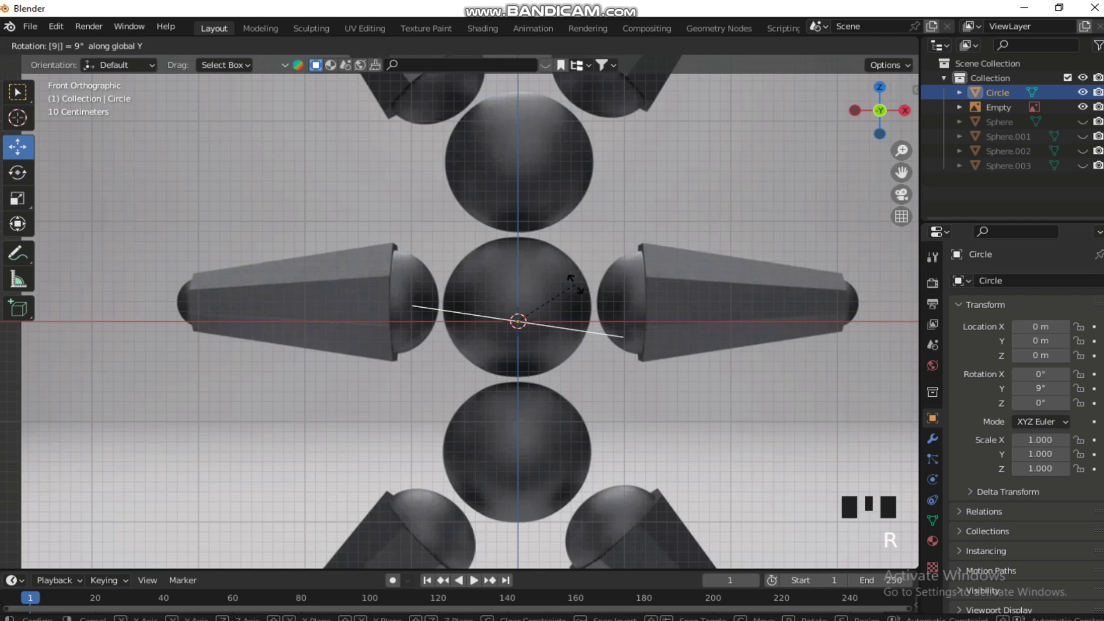
left_click_drag(586, 335, 665, 340)
key("r")
key("KP_3")
key("r")
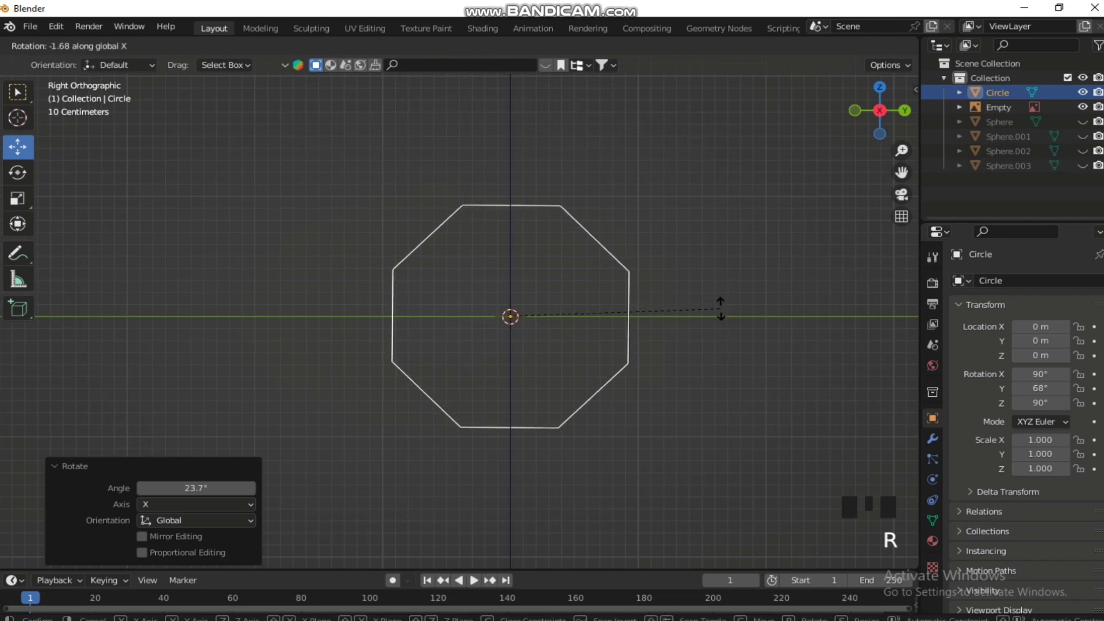
key("KP_1")
left_click(585, 320)
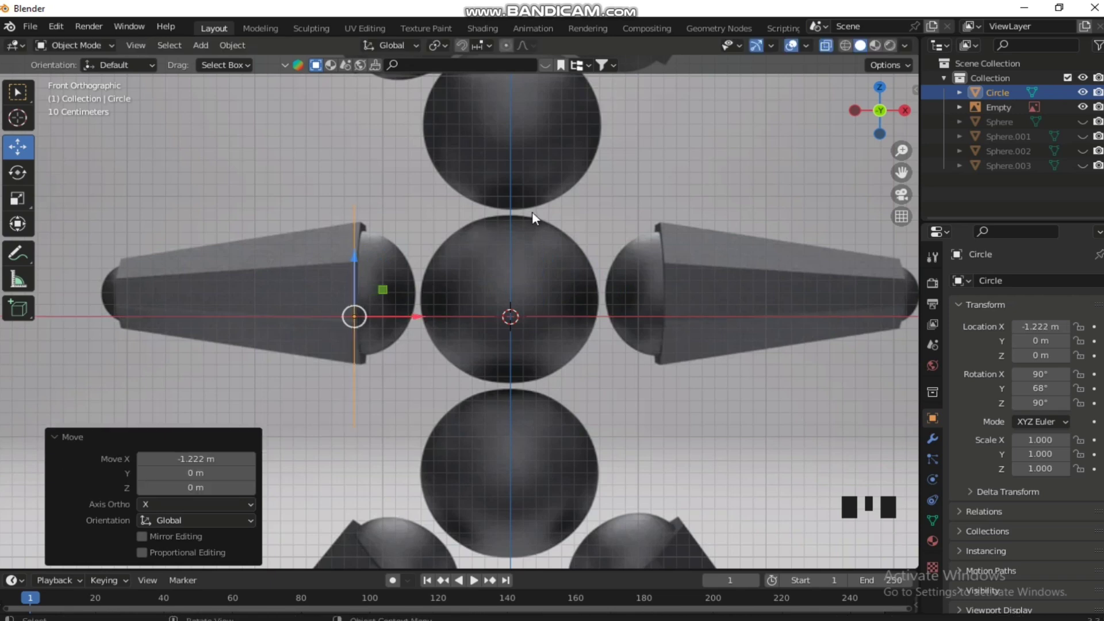
Step: Scale the circle down and nudge it slightly lower to match the arm width
key("s")
left_click(363, 255)
key("s")
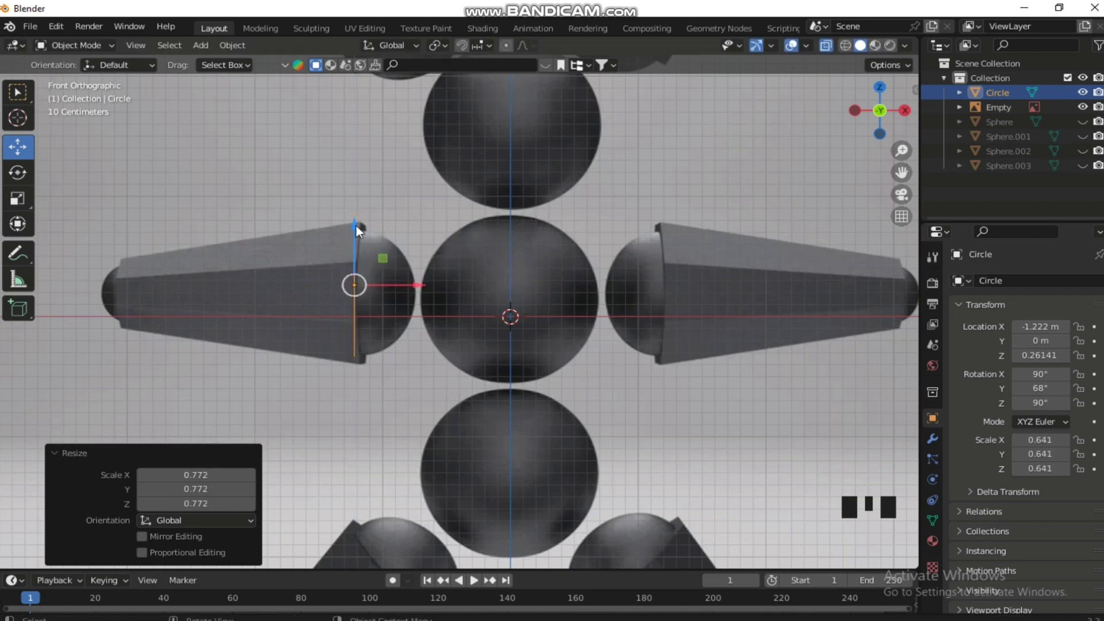
left_click(363, 233)
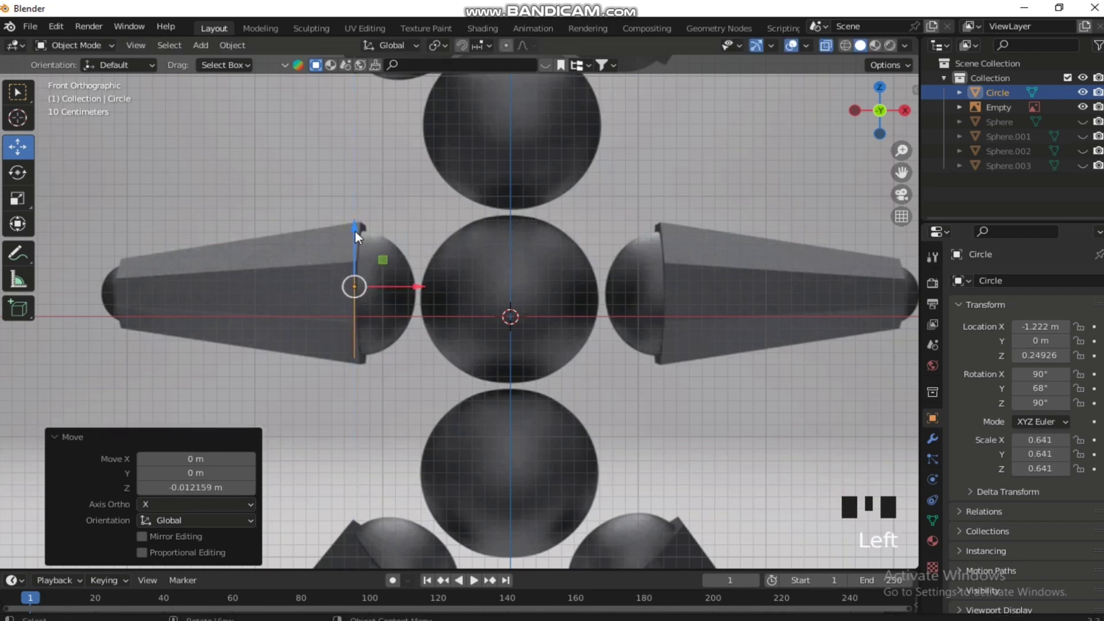
left_click(362, 238)
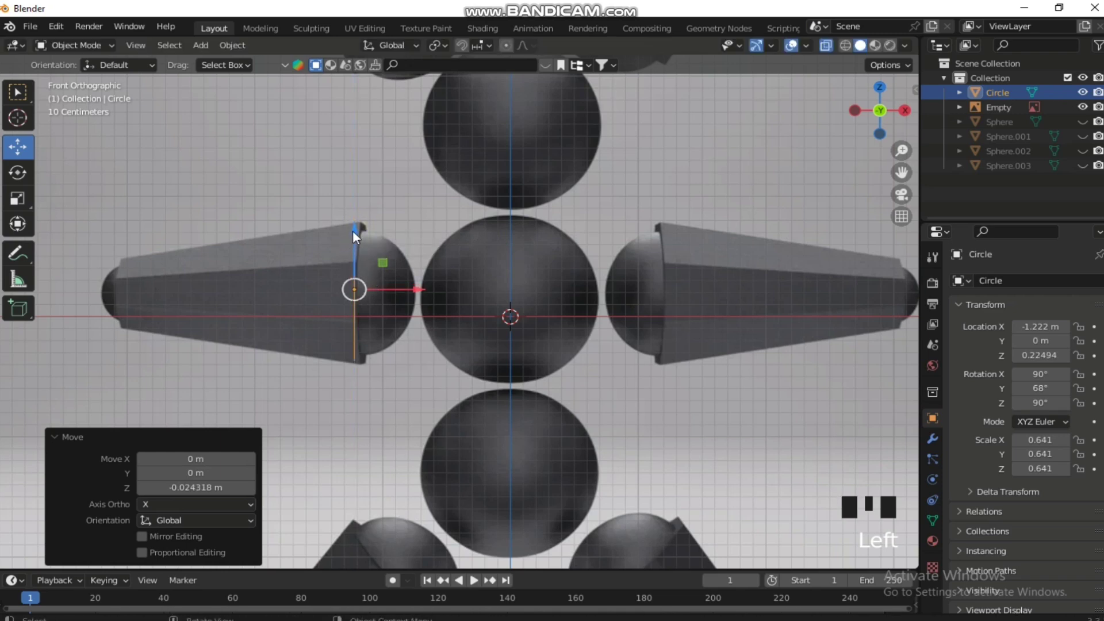
Step: Move the arm piece along X to about 1.19 m against the right sphere, undoing a stray extrude
left_click(360, 231)
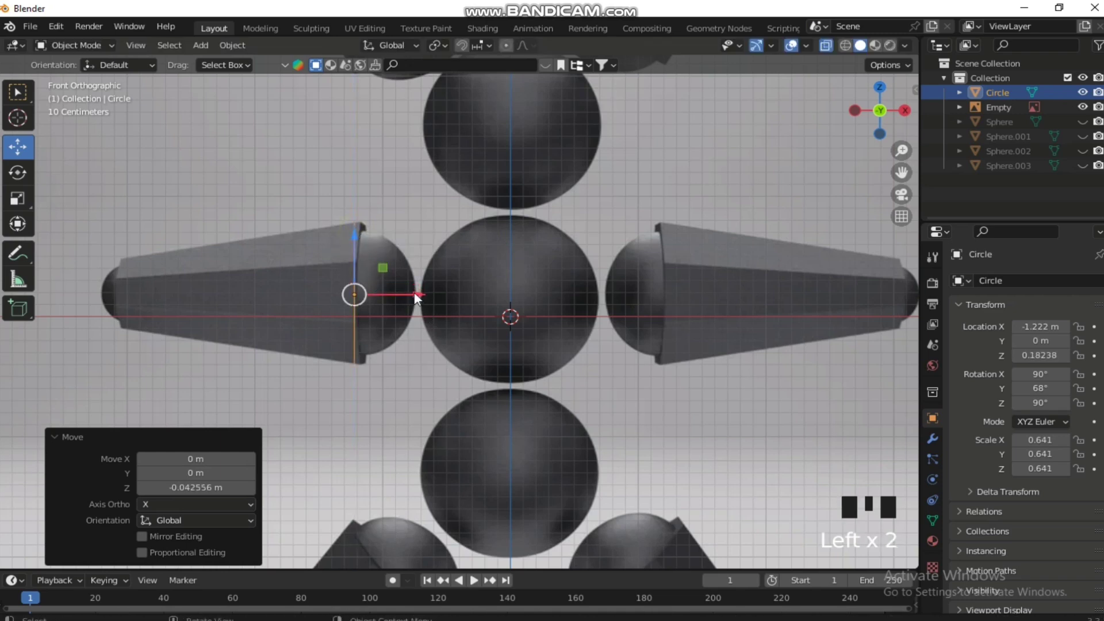
left_click(427, 296)
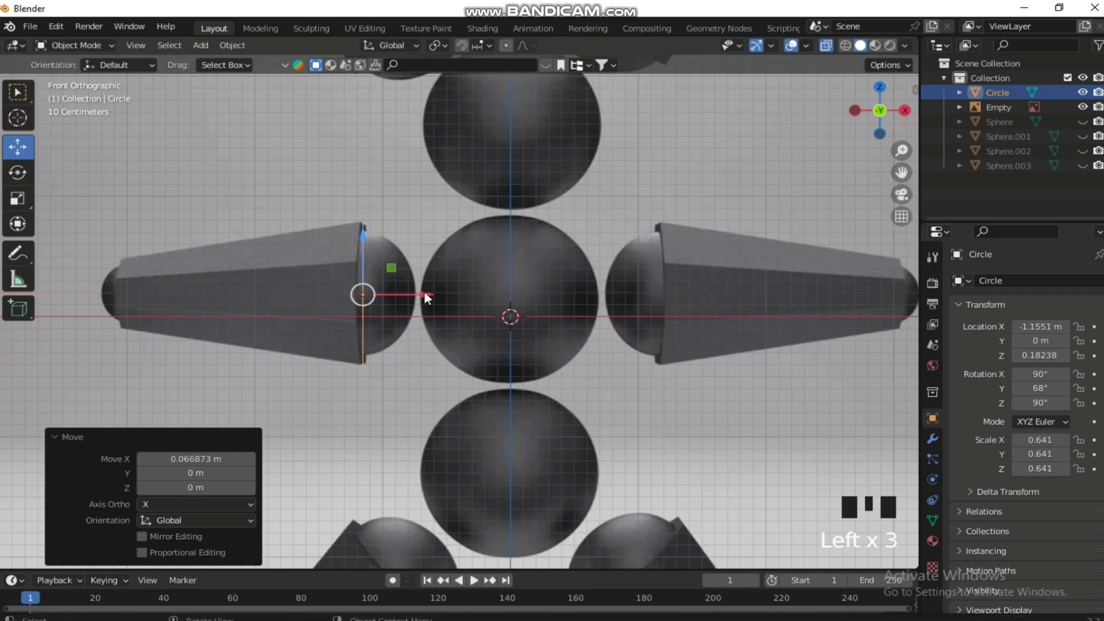
left_click(448, 296)
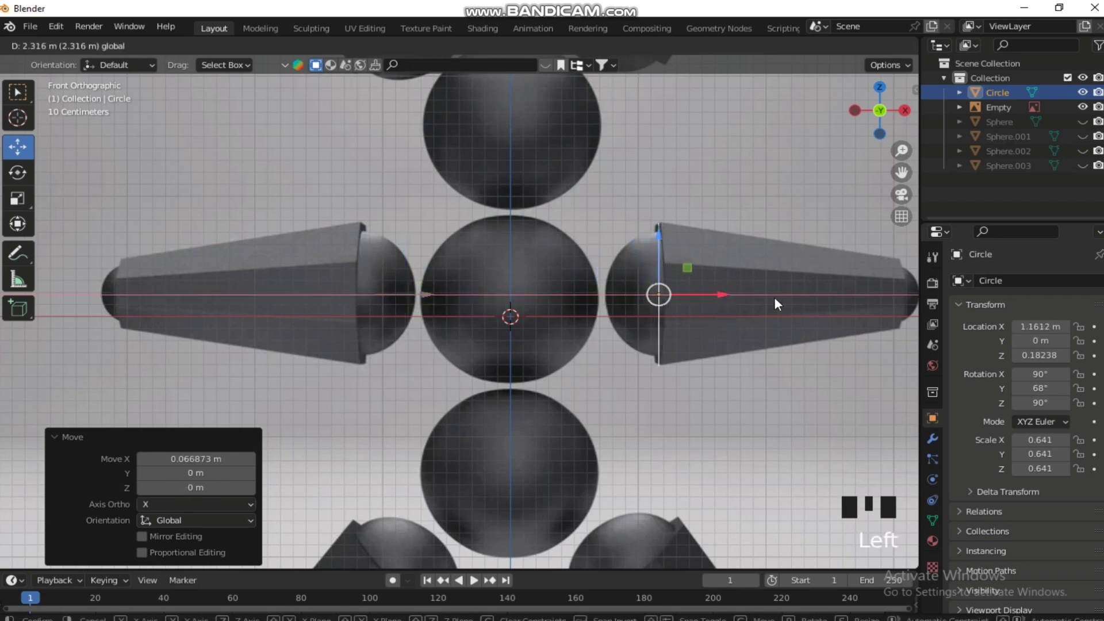
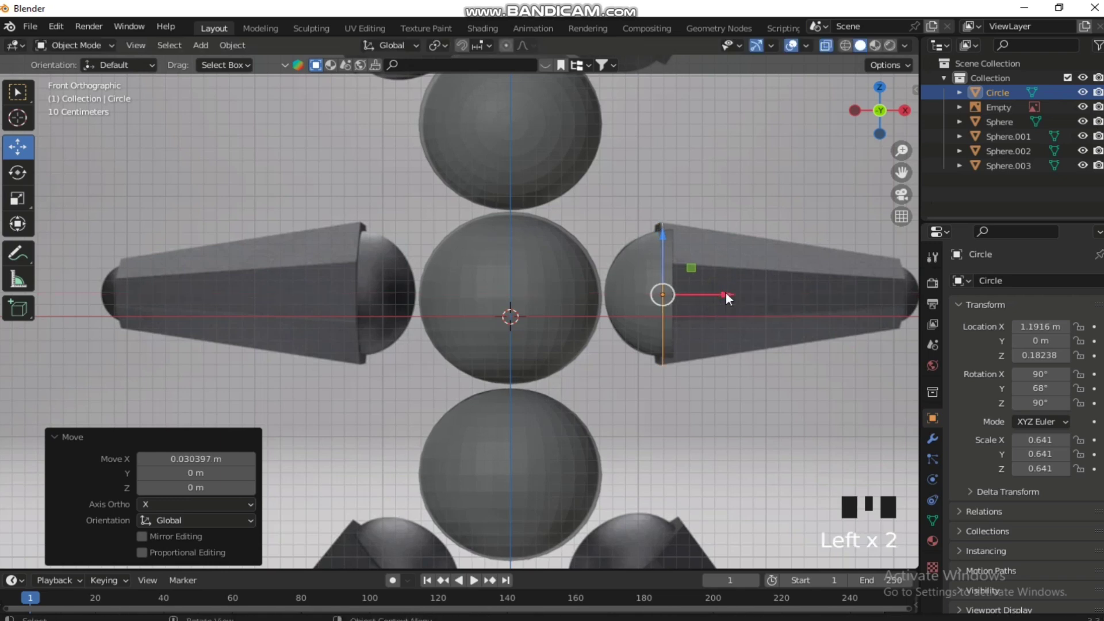
key("e")
left_click(737, 298)
key("ctrl+z")
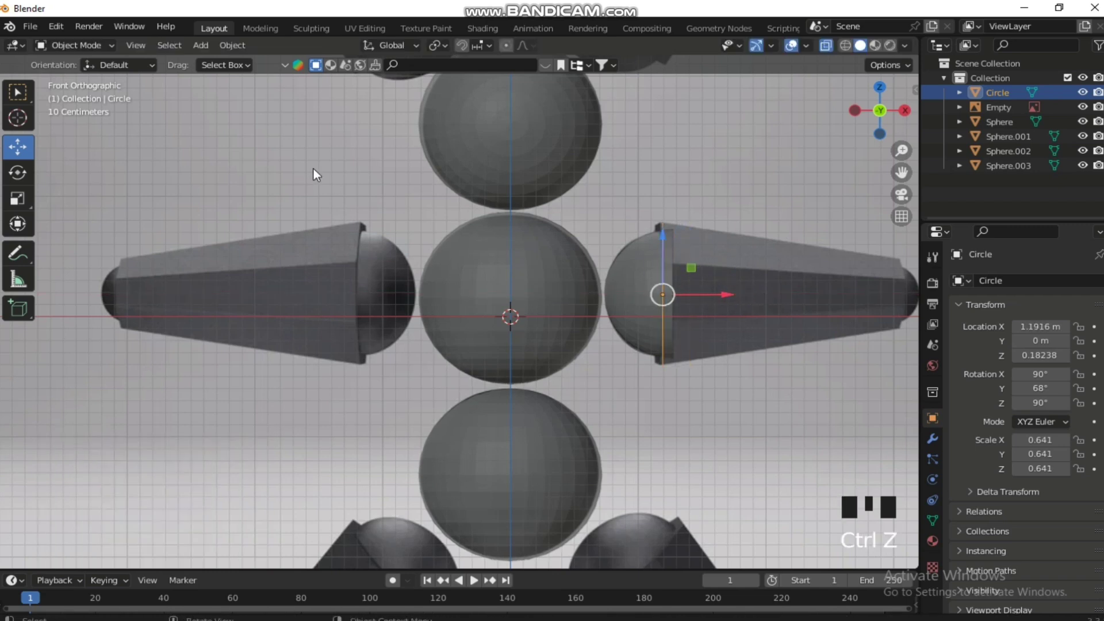
Step: Extrude the arm's wide end ring outward to lengthen the tapered arm piece
key("Tab")
key("e")
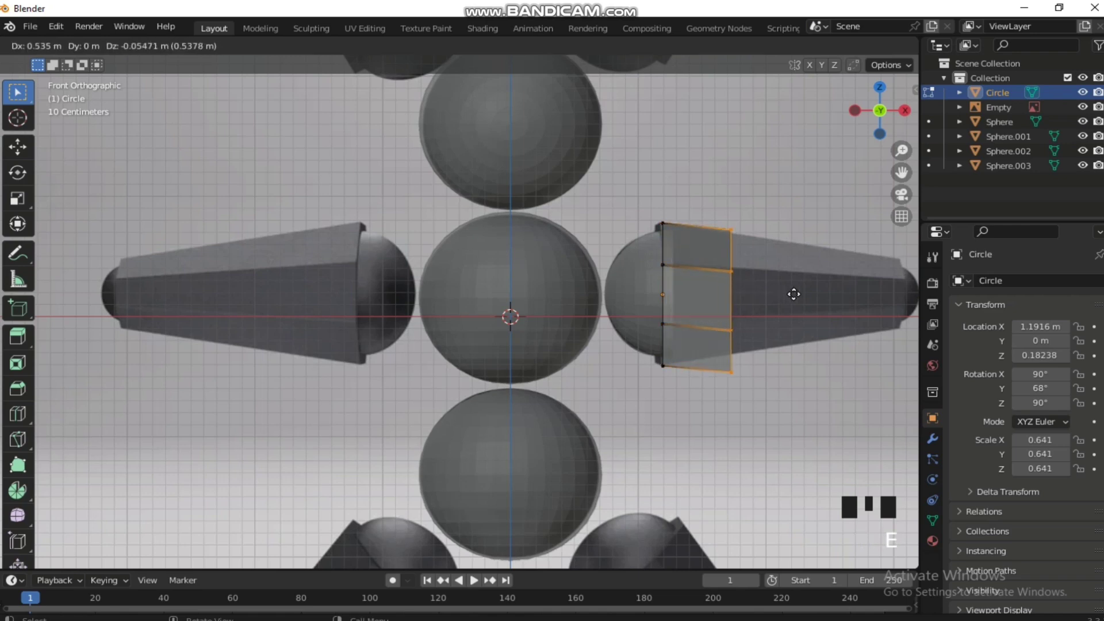
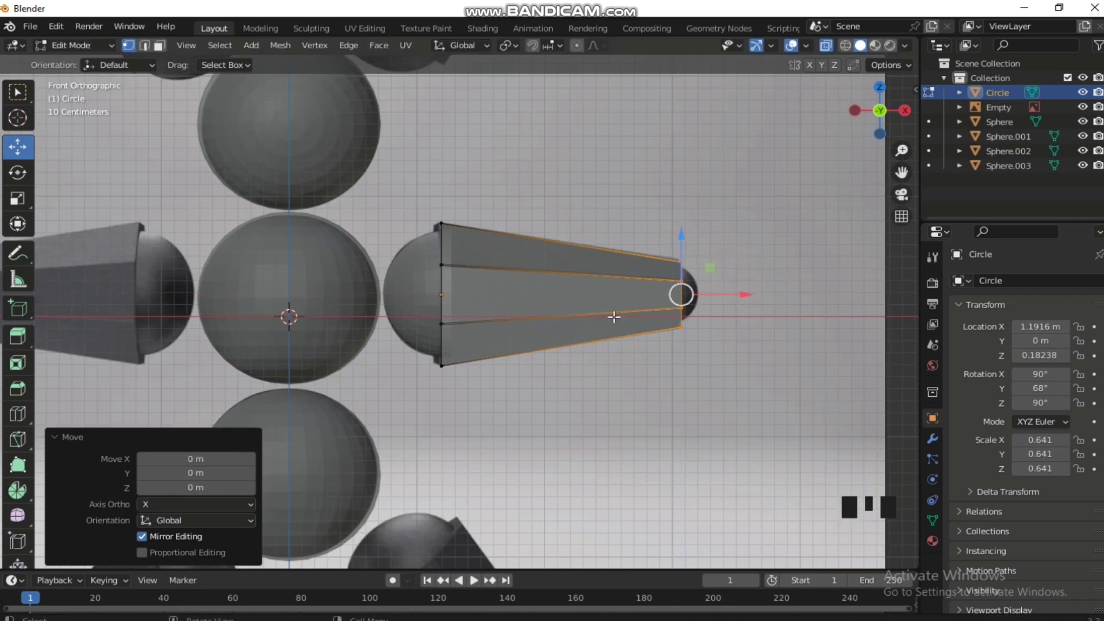
key("Tab")
left_click(587, 204)
left_click_drag(558, 255, 577, 277)
Step: Duplicate the shoulder sphere as Sphere.004 and move it to the arm tip at about 2.62 m
key("alt+z")
left_click_drag(519, 276, 420, 293)
left_click(419, 294)
key("shift+d")
Step: Rotate Sphere.004 to 270° about Y, shrink it to 0.29 and cap the arm tip at 2.91 m
left_click(575, 306)
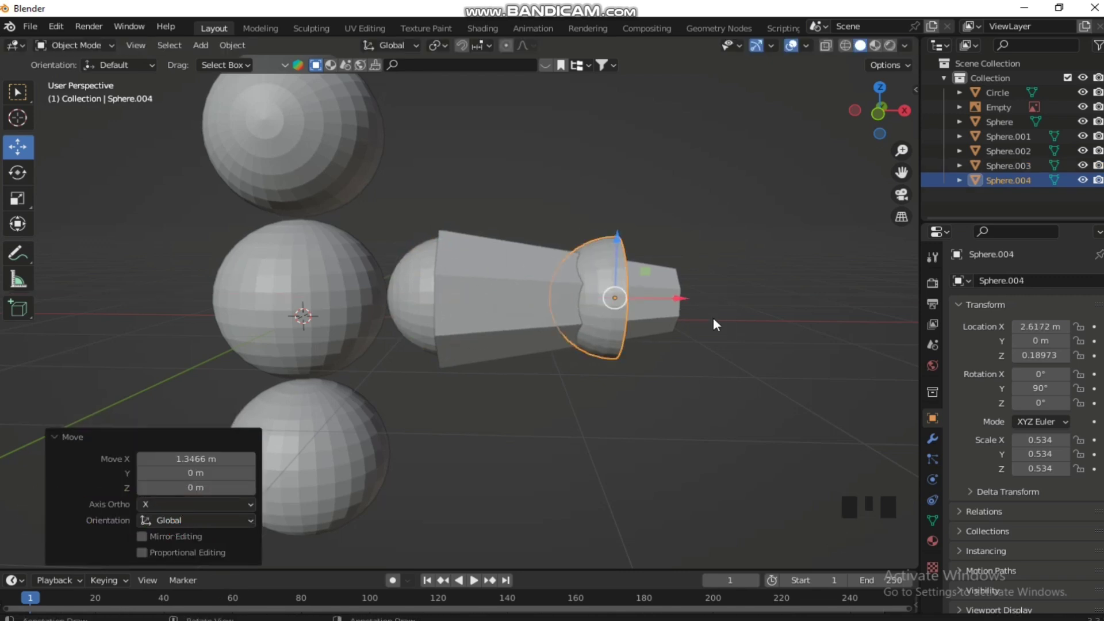
key("r")
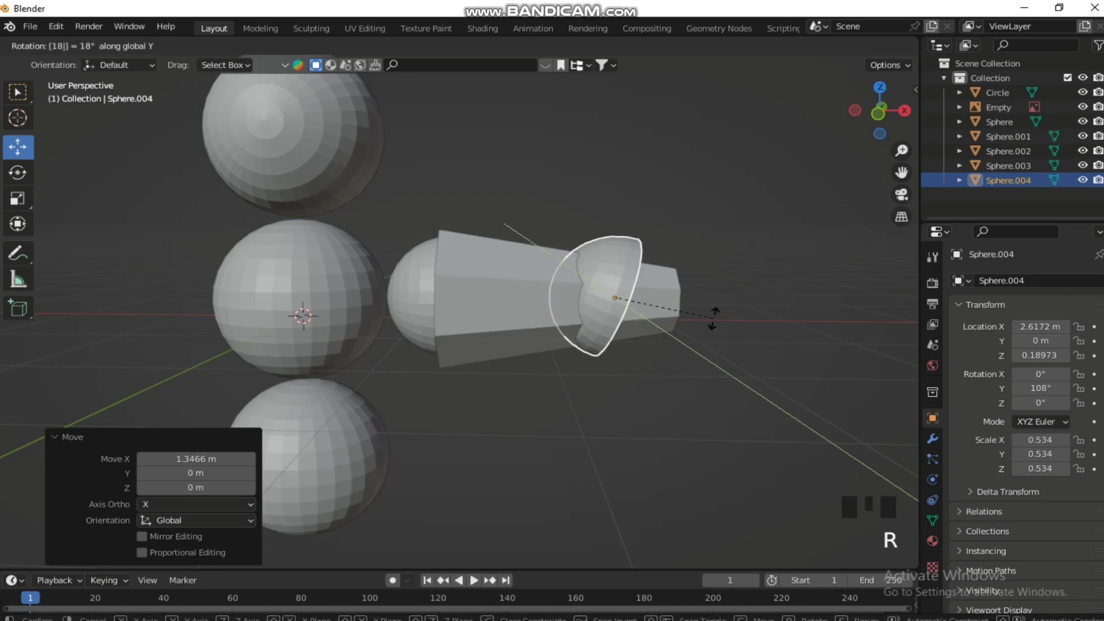
key("alt+z")
key("KP_1")
left_click(693, 300)
key("s")
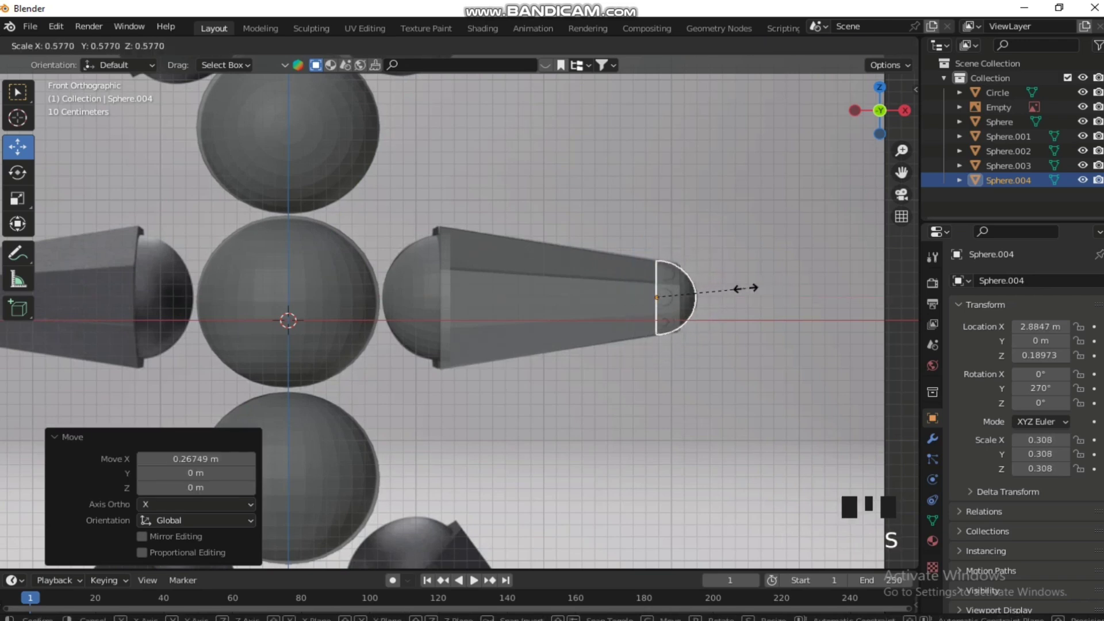
left_click(727, 302)
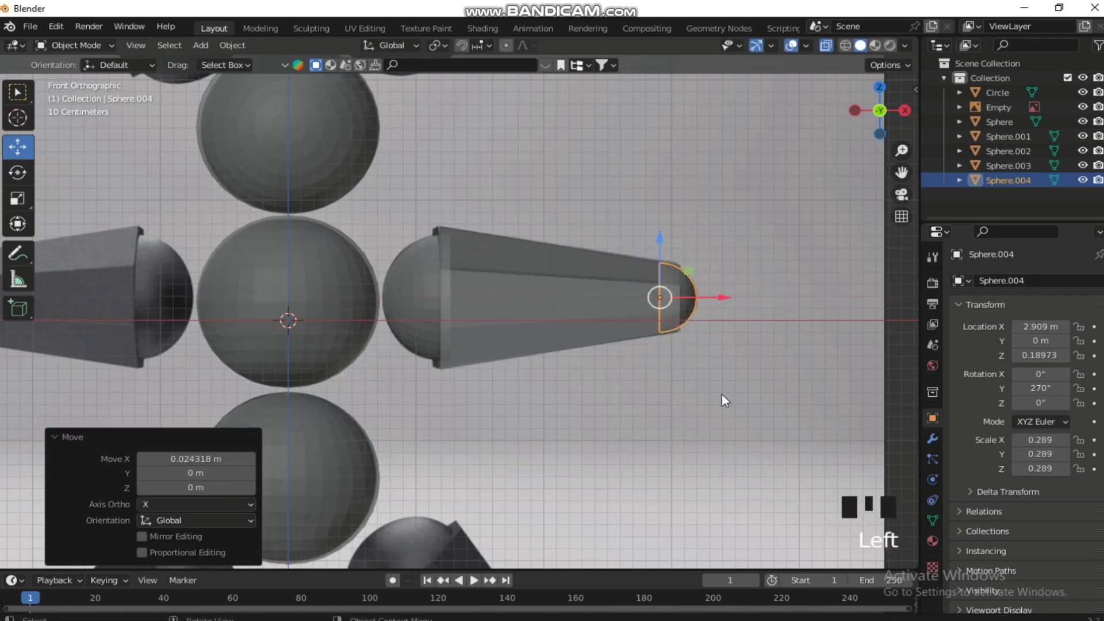
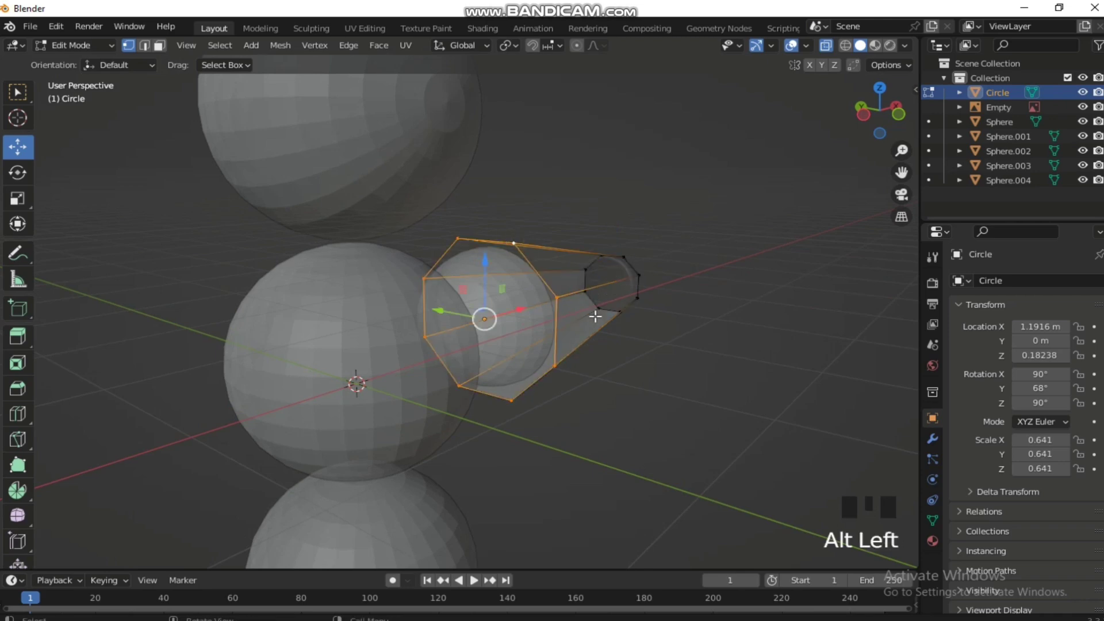
Step: Scale the arm's wide end vertex ring to about 0.93 around the shoulder sphere
key("e")
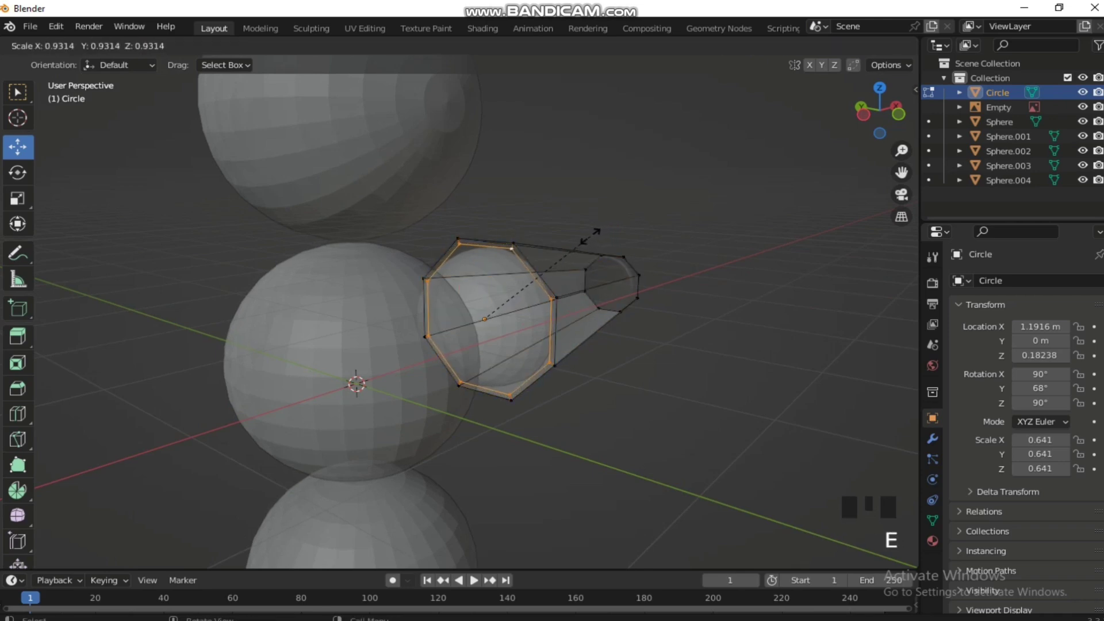
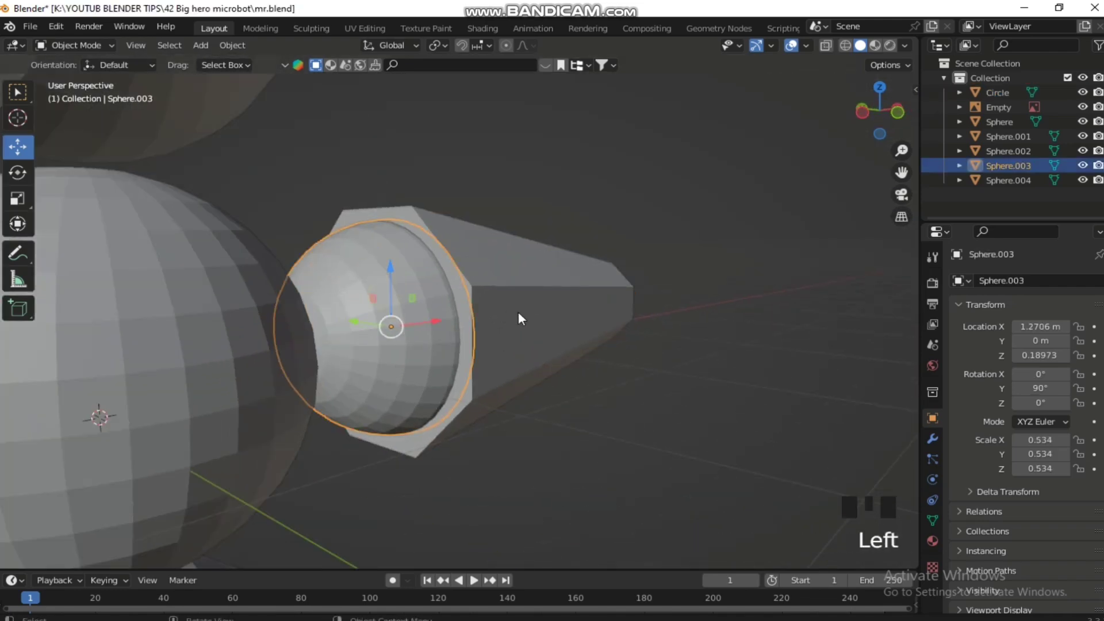
Step: Enlarge the shoulder sphere to about 0.57 and nudge it into the arm opening
key("s")
left_click_drag(506, 377, 476, 332)
left_click(475, 331)
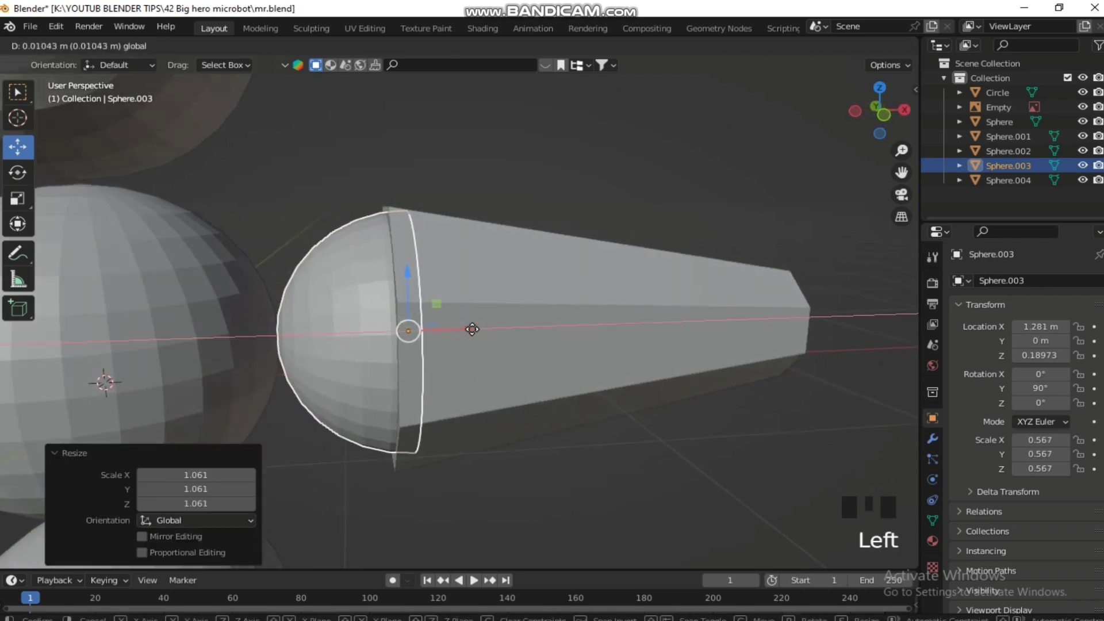
left_click(498, 327)
left_click_drag(492, 413, 426, 269)
Step: Raise the arm piece slightly and push the end cap along X to 2.955 m
left_click(425, 269)
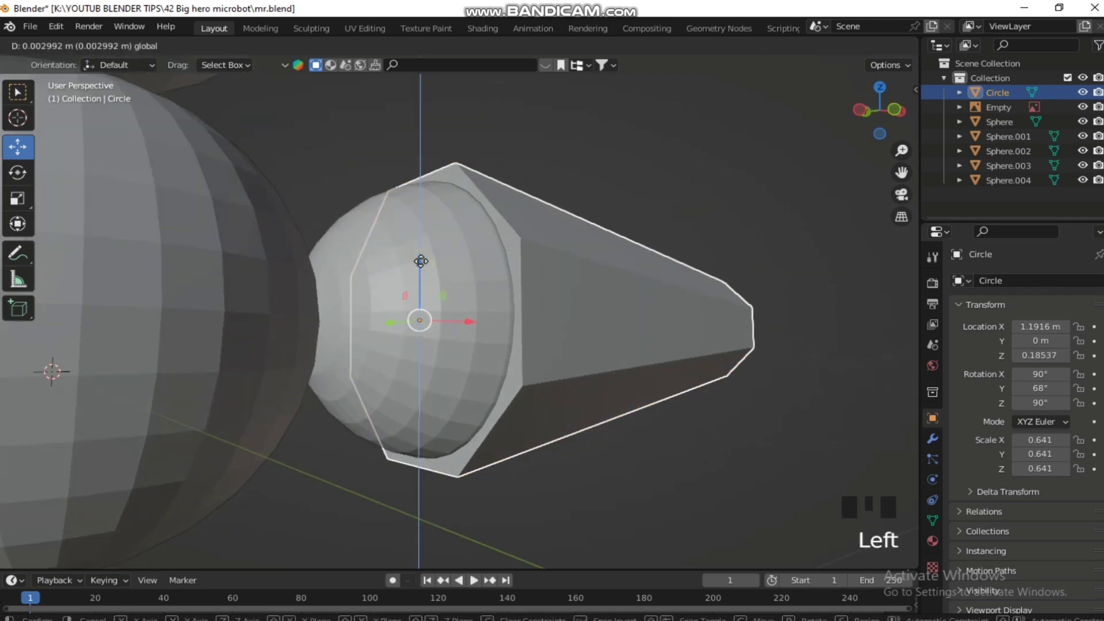
left_click_drag(614, 304, 771, 379)
left_click(771, 379)
left_click(776, 359)
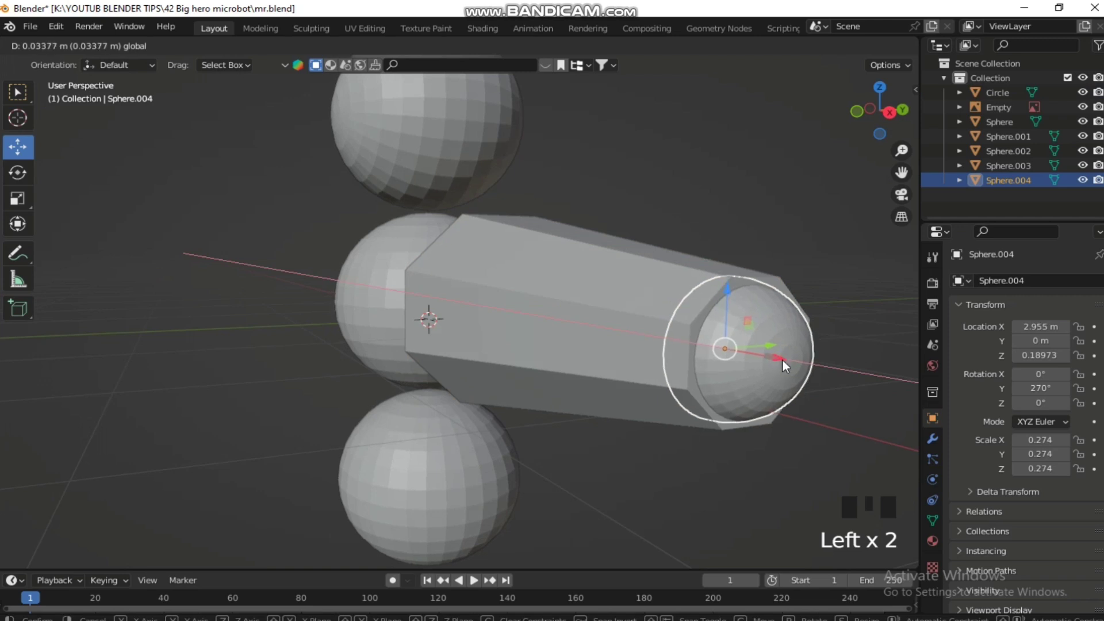
left_click(735, 193)
left_click(620, 299)
Step: Bevel both the narrow and wide end edge rings of the arm piece with Ctrl+B
key("s")
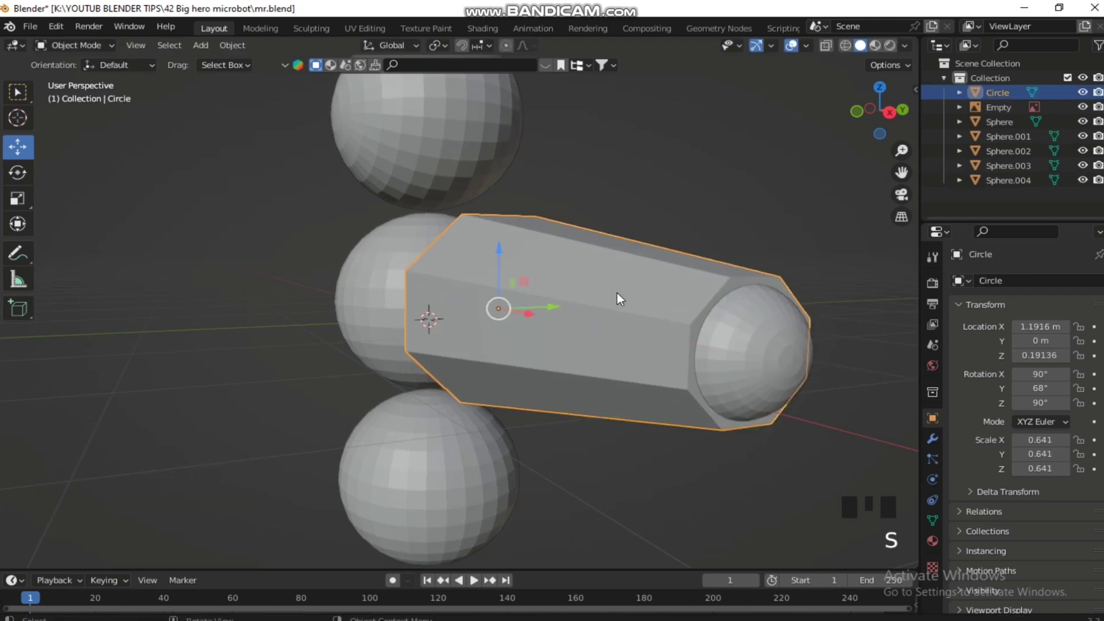
key("Tab")
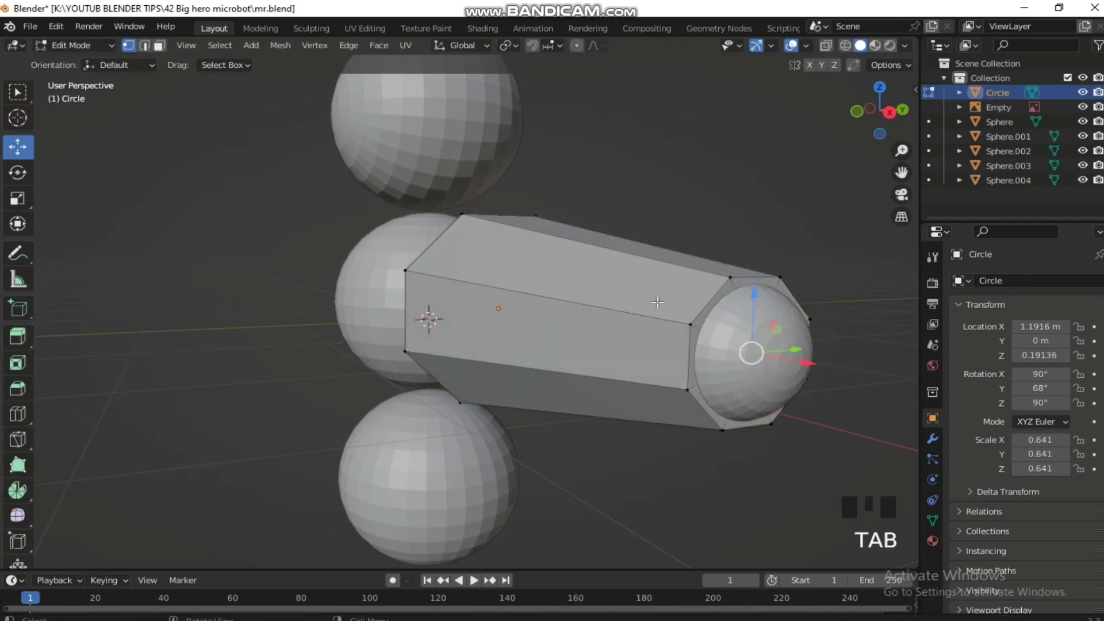
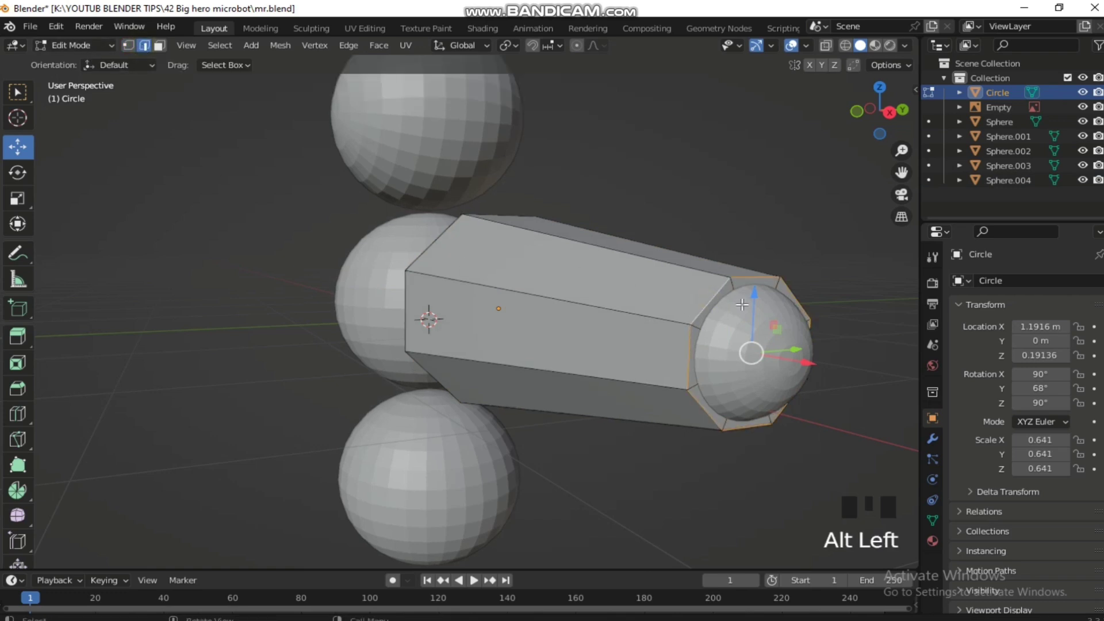
key("ctrl+b")
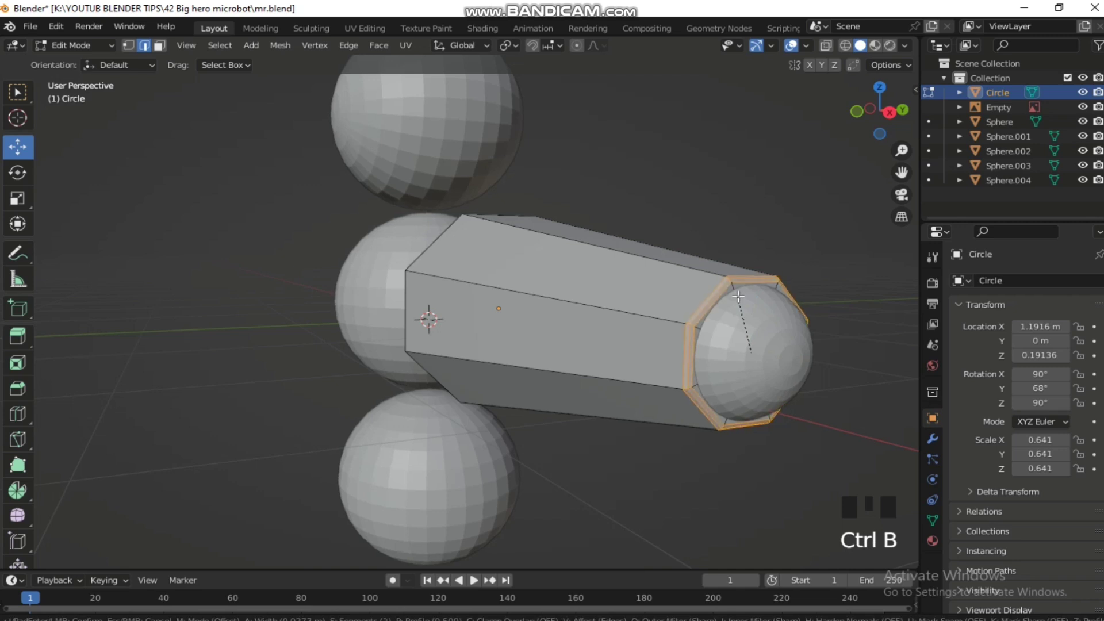
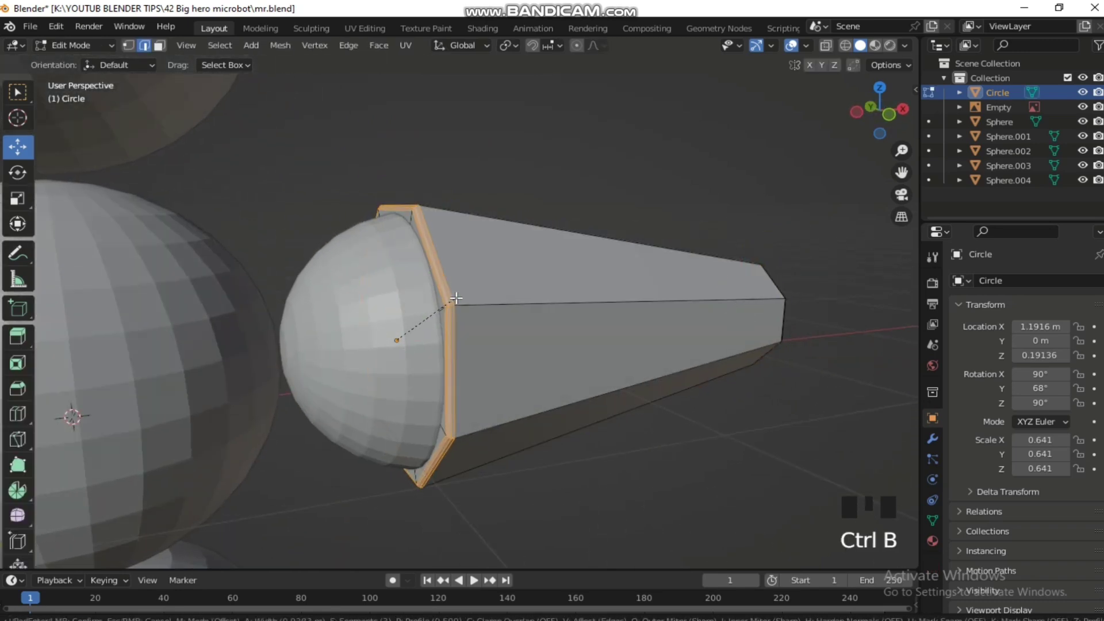
key("Tab")
Step: Adjust the selection on the arm piece, undo a stray move, and return to front view
left_click(629, 480)
left_click(525, 367)
left_click_drag(525, 364, 556, 361)
key("ctrl+z")
left_click_drag(556, 364, 496, 310)
left_click_drag(511, 324, 540, 310)
left_click(540, 310)
key("KP_1")
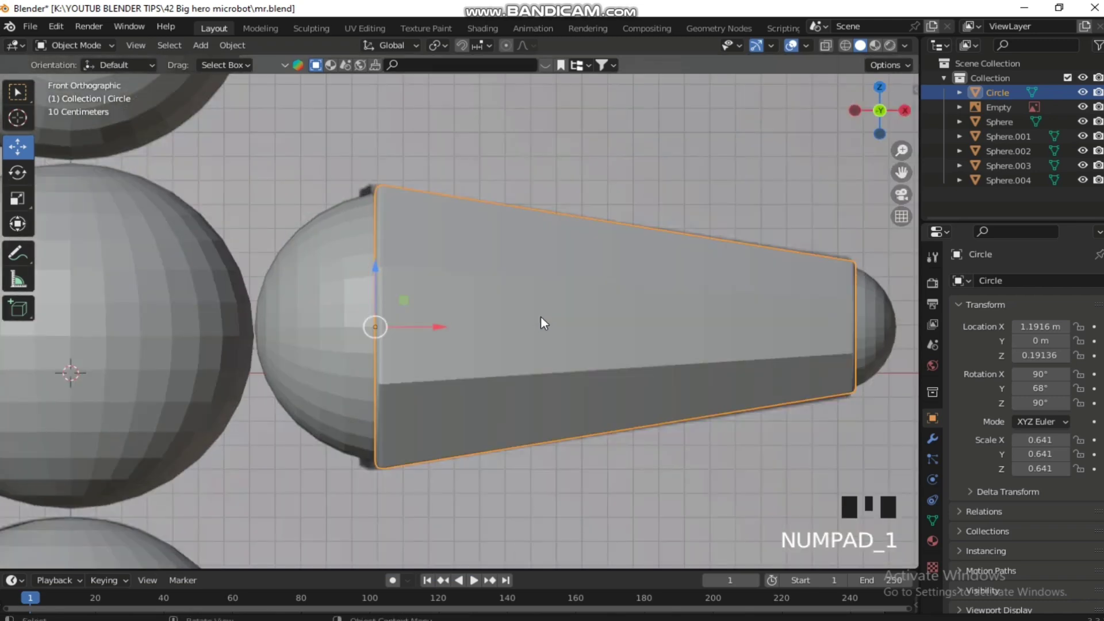
Step: Apply smooth shading to the arm piece, shoulder sphere and end cap
left_click(335, 339)
left_click_drag(334, 337, 447, 305)
left_click(447, 305)
left_click(868, 323)
right_click(853, 330)
left_click(664, 198)
left_click_drag(473, 328, 512, 344)
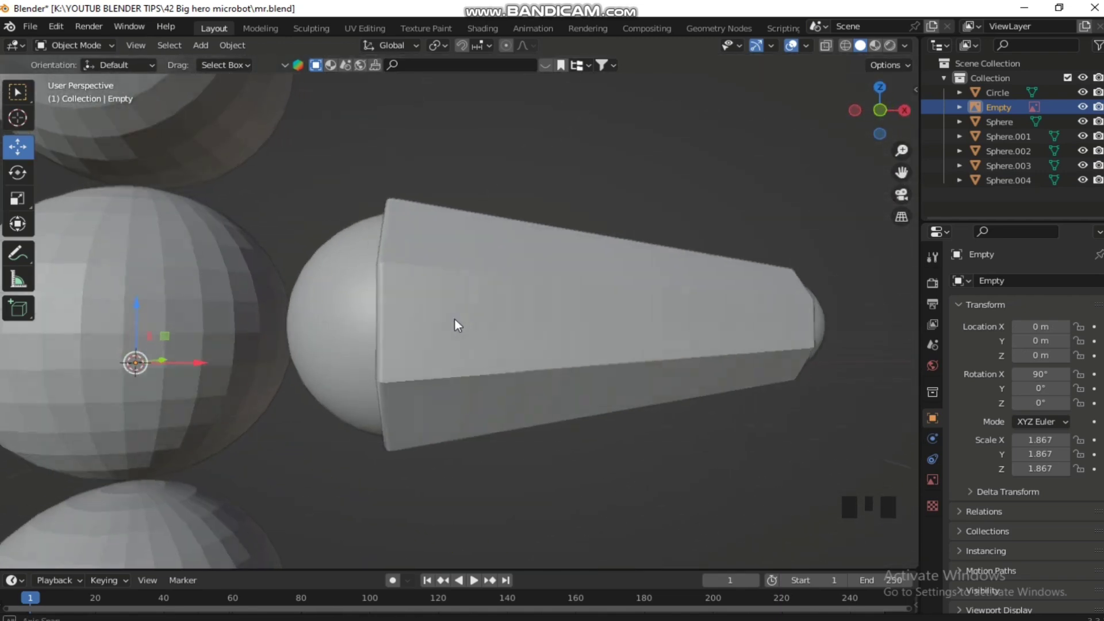
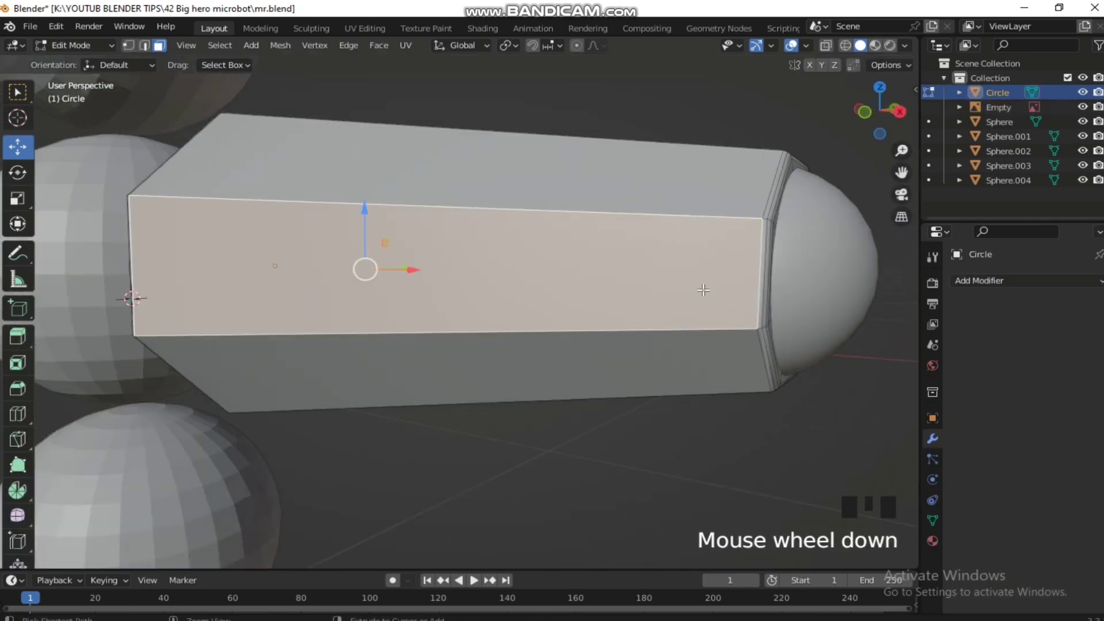
Step: Loop-cut a band near the narrow end, inset its faces individually and extrude them into grooves
key("ctrl+r")
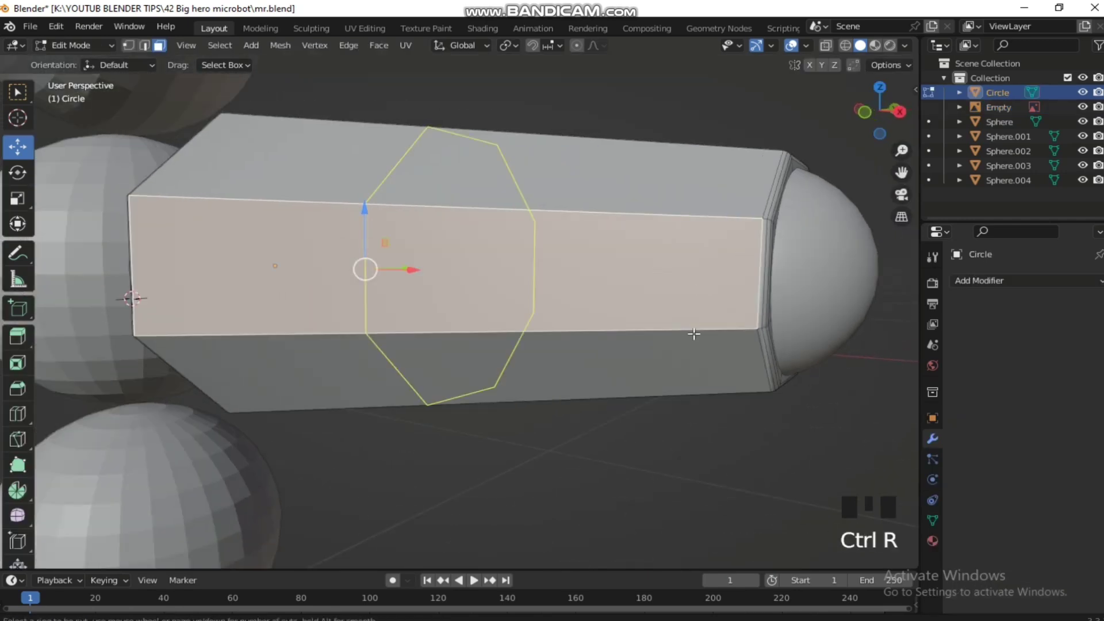
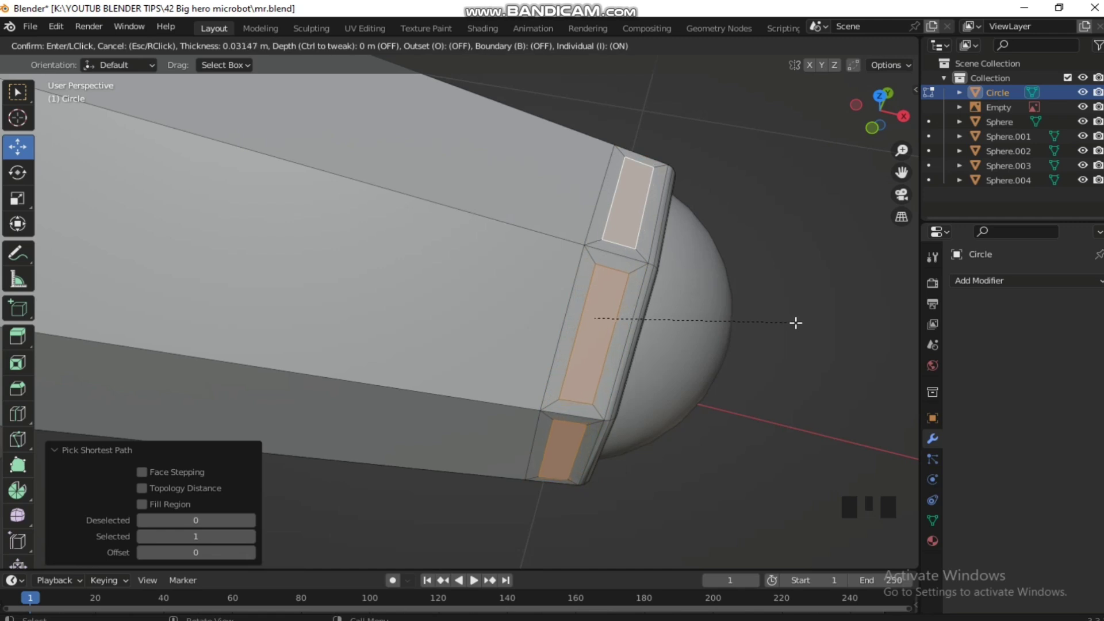
scroll("up", 3)
key("e")
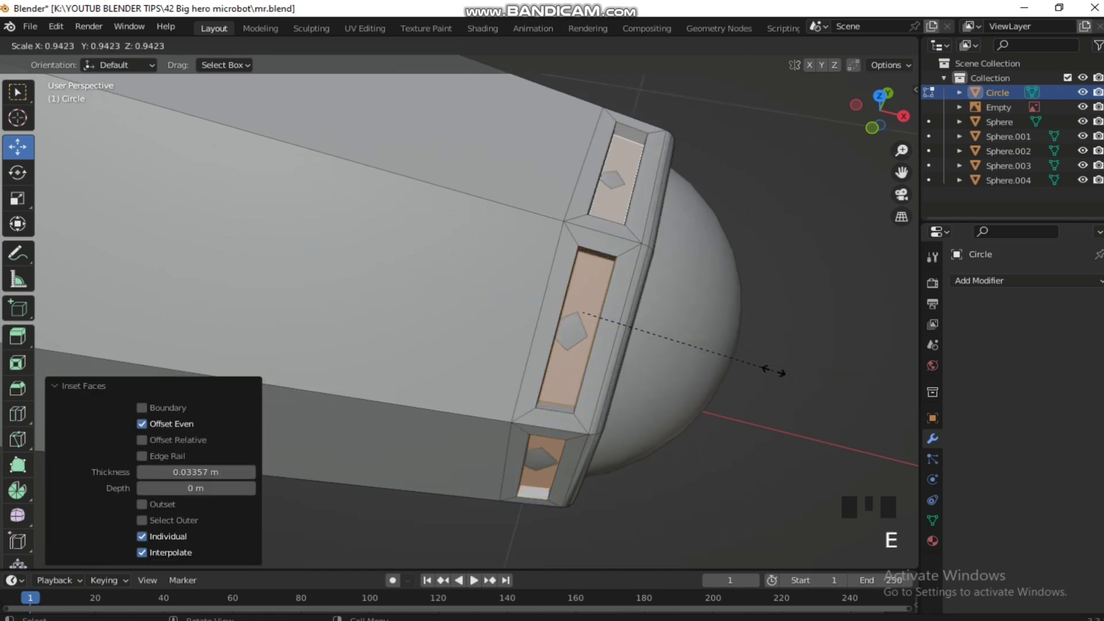
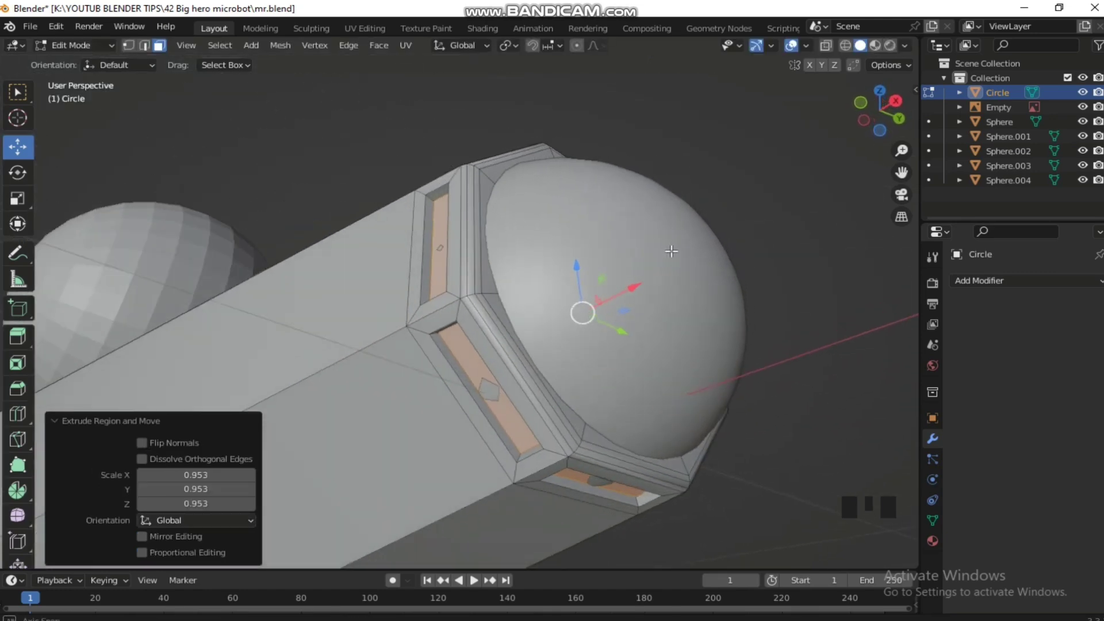
key("Tab")
Step: Resize the end cap slightly to about 0.995
left_click(660, 334)
key("s")
left_click_drag(606, 315, 720, 399)
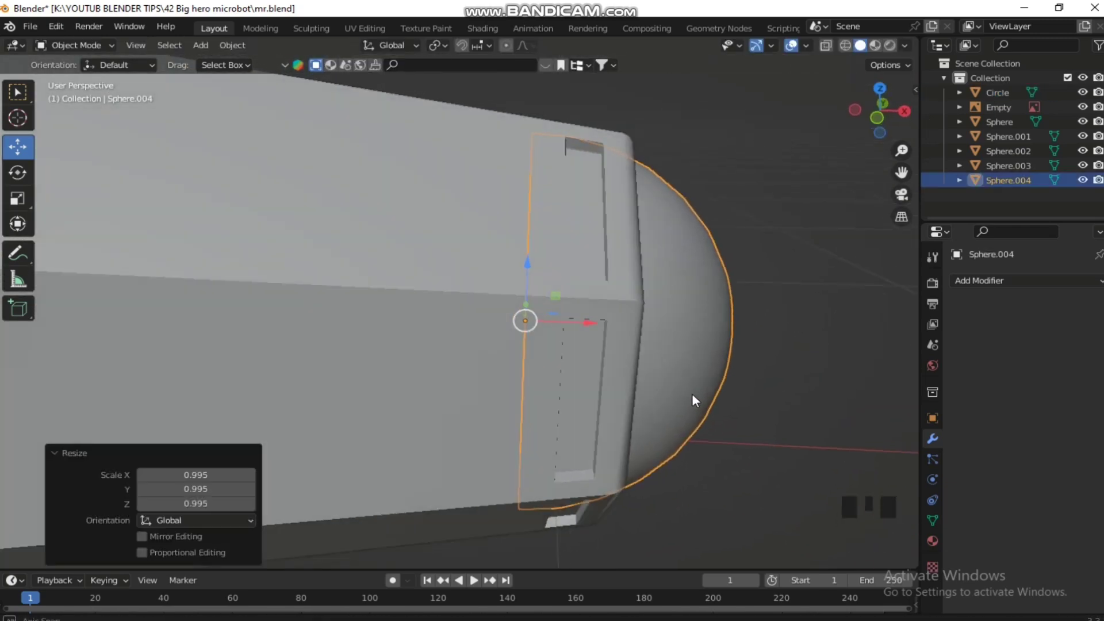
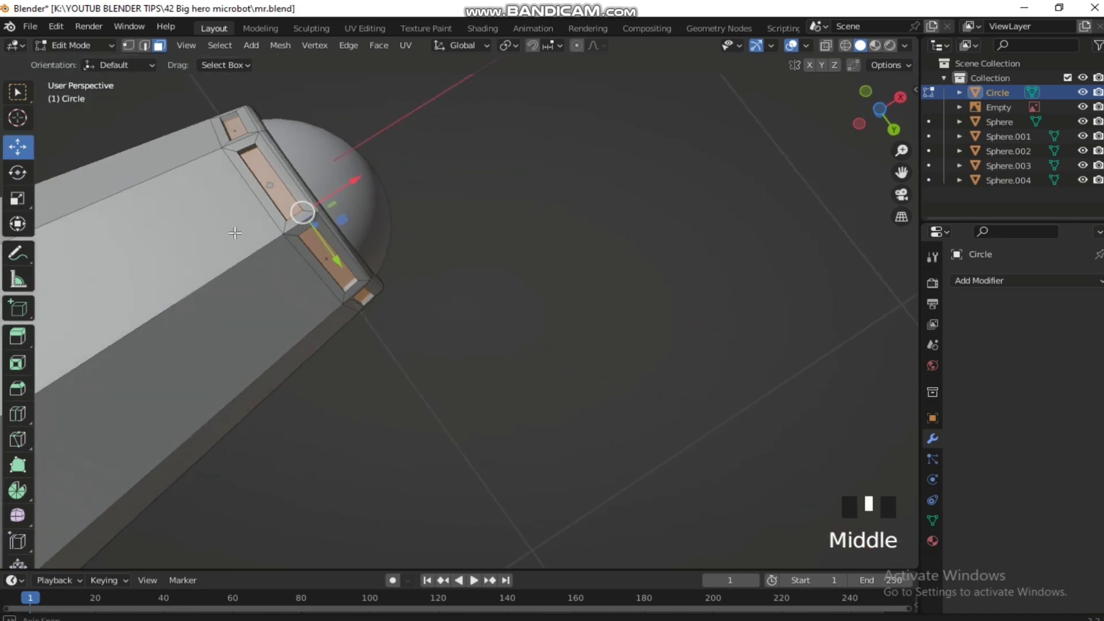
Step: Scale the grooved narrow end by about 1.007 so it meets the end cap
key("Tab")
key("Tab")
key("s")
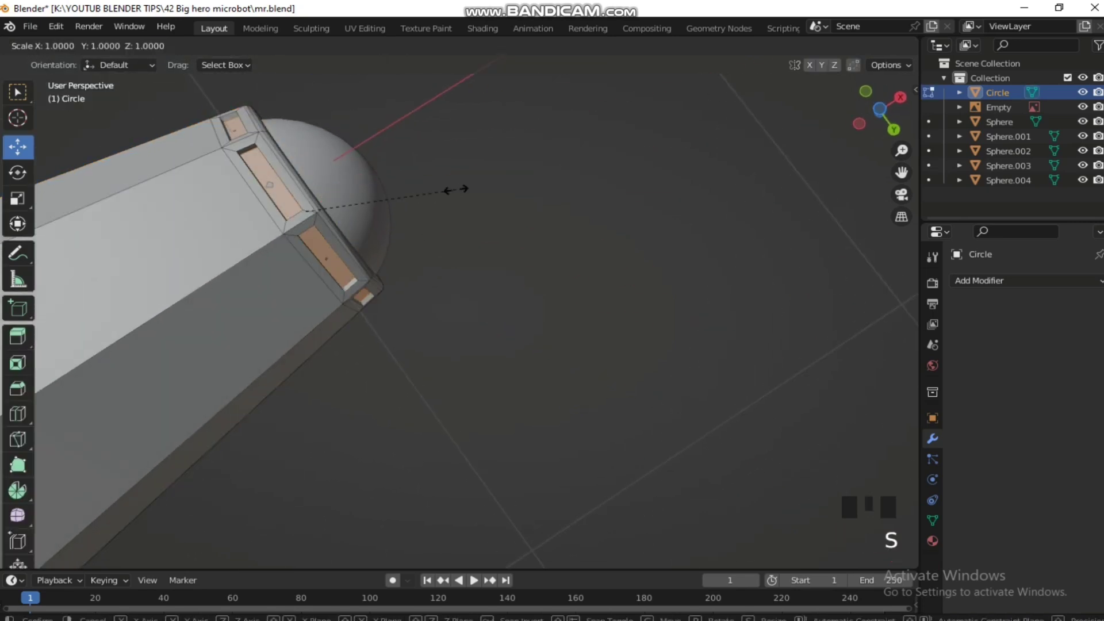
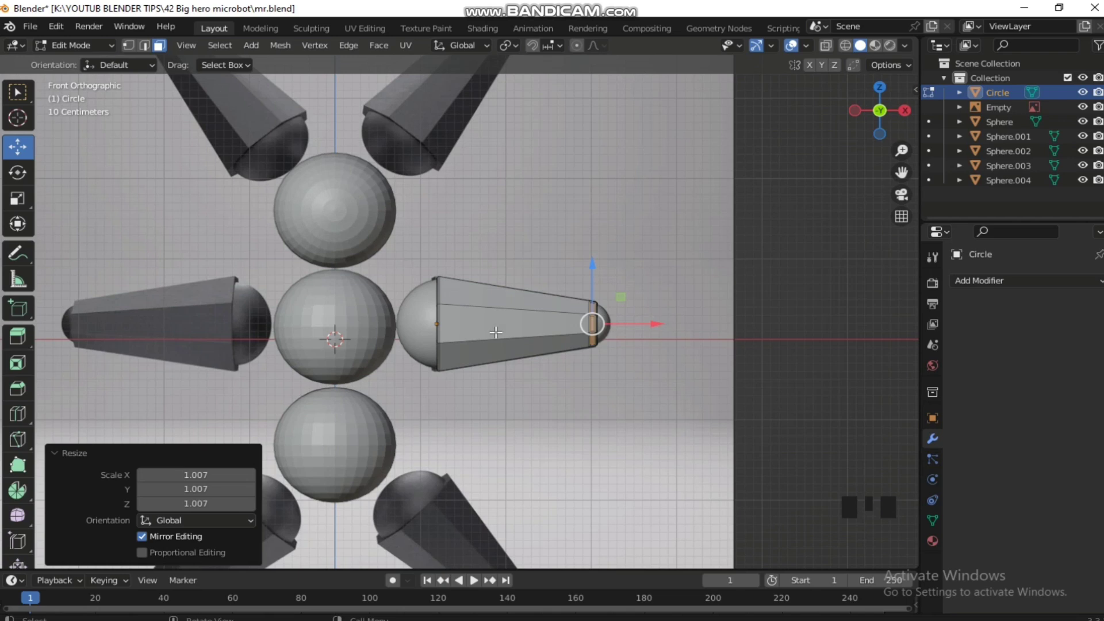
Step: Join the arm piece, shoulder sphere and end cap into one object with Ctrl+J
key("Tab")
left_click(614, 331)
left_click_drag(419, 331, 483, 323)
left_click(495, 327)
key("ctrl+j")
left_click(587, 333)
left_click(512, 325)
Step: Place the arm beside the middle sphere, duplicate it as Circle.001 and rotate 180° about Y
key("g")
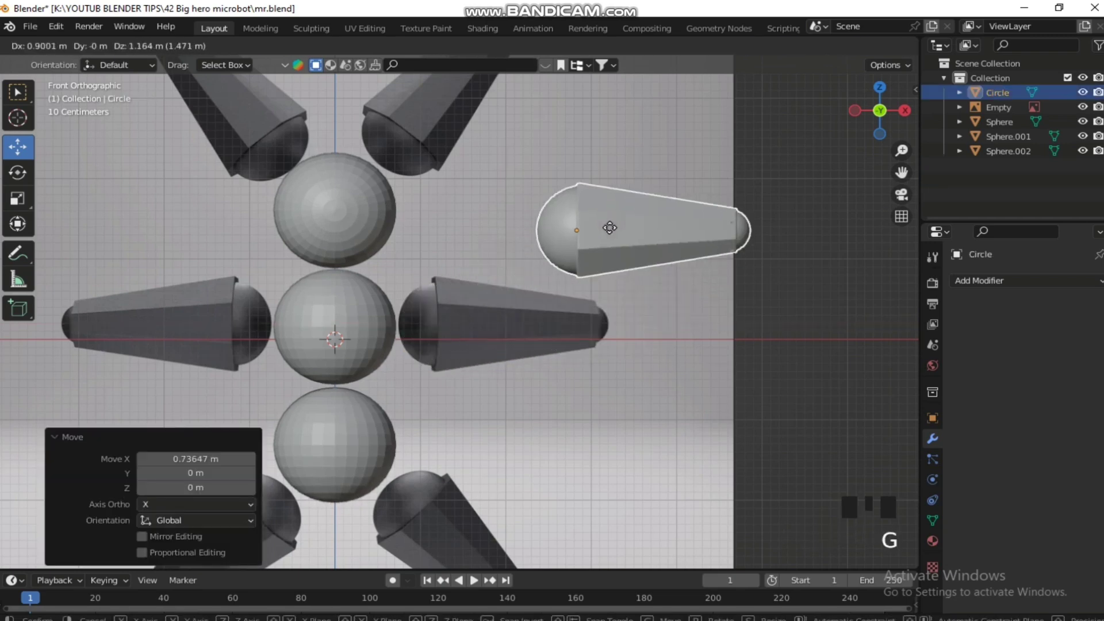
key("ctrl+z")
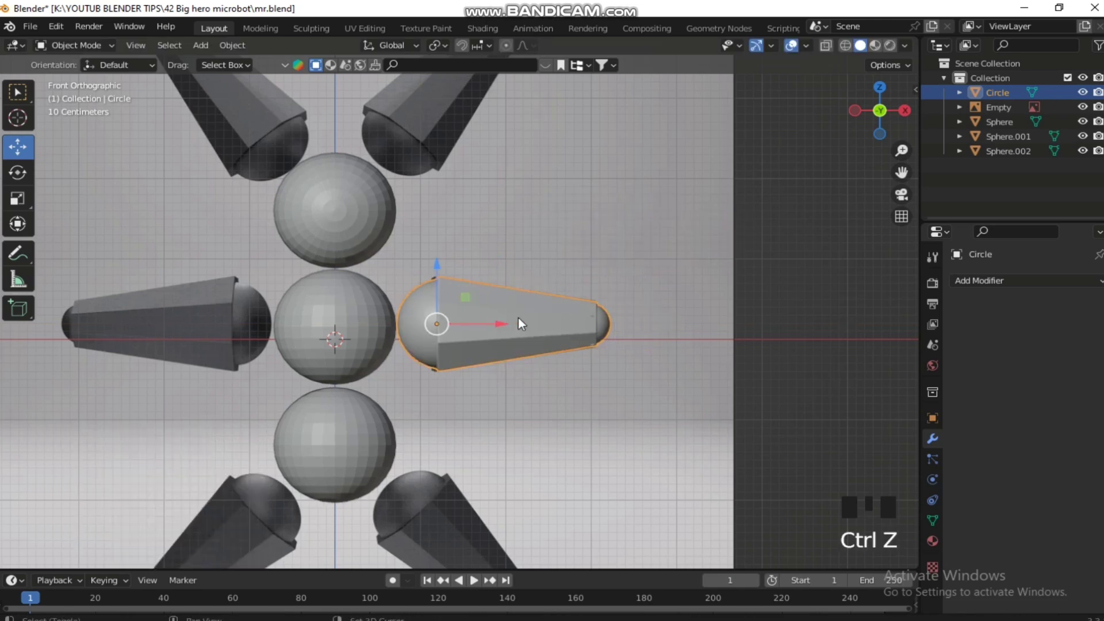
key("shift+d")
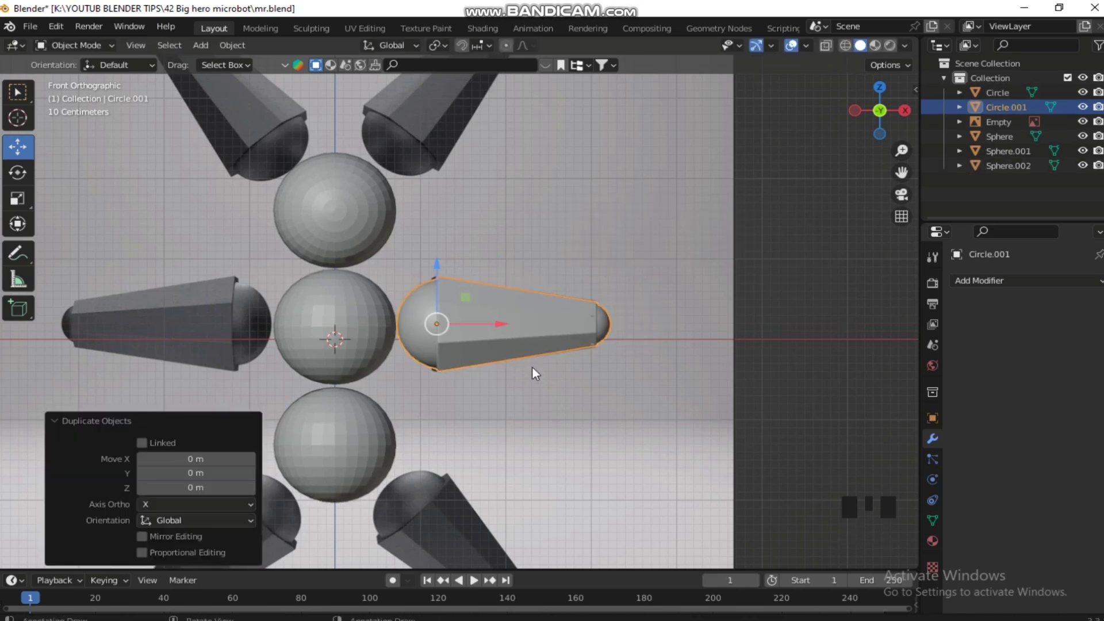
key("r")
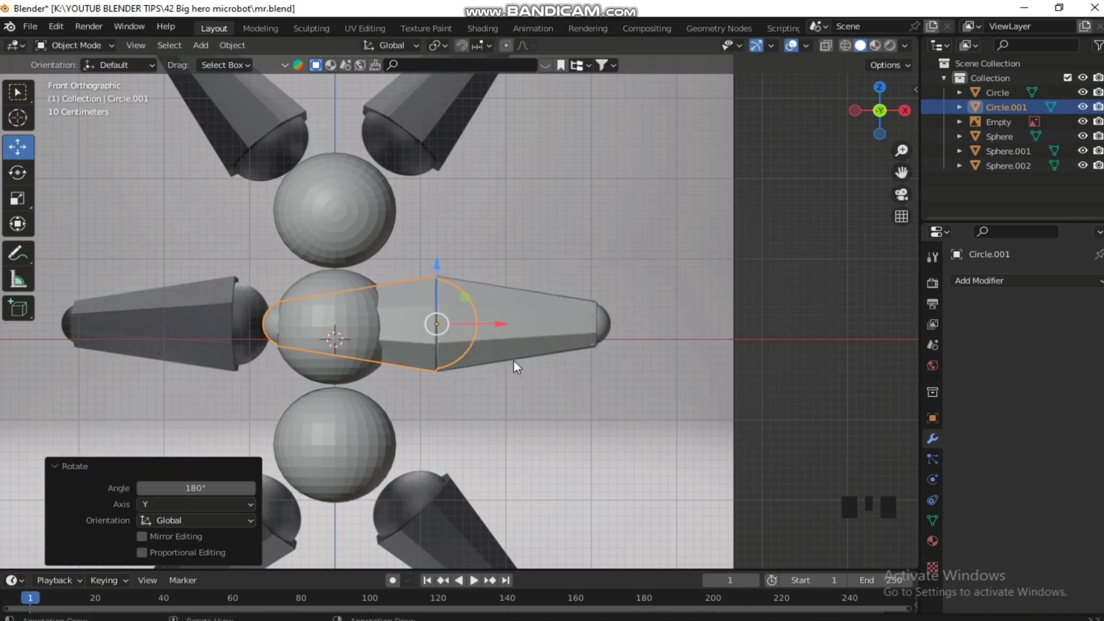
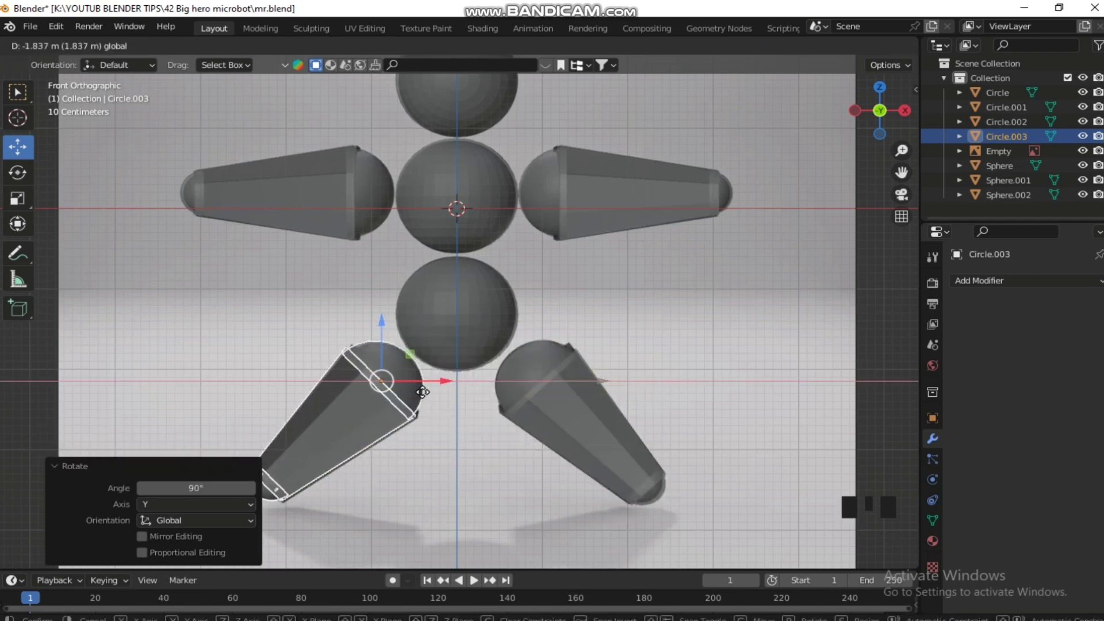
Step: Select both leg pieces, duplicate them and flip the copies 180° about X
left_click(386, 325)
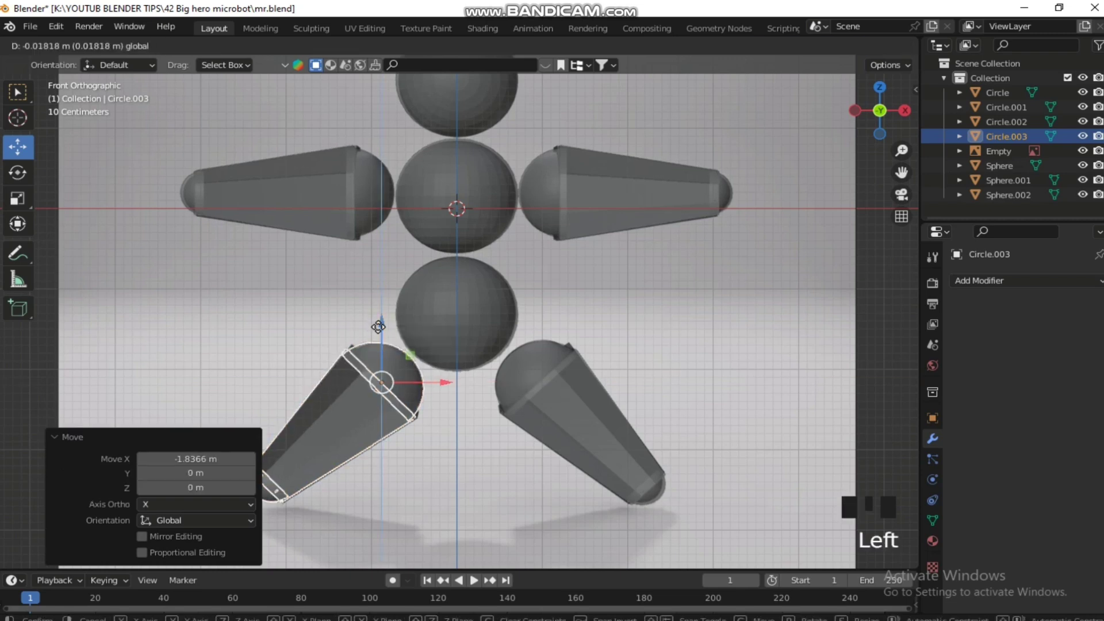
left_click(567, 406)
left_click(400, 408)
key("shift+d")
key("r")
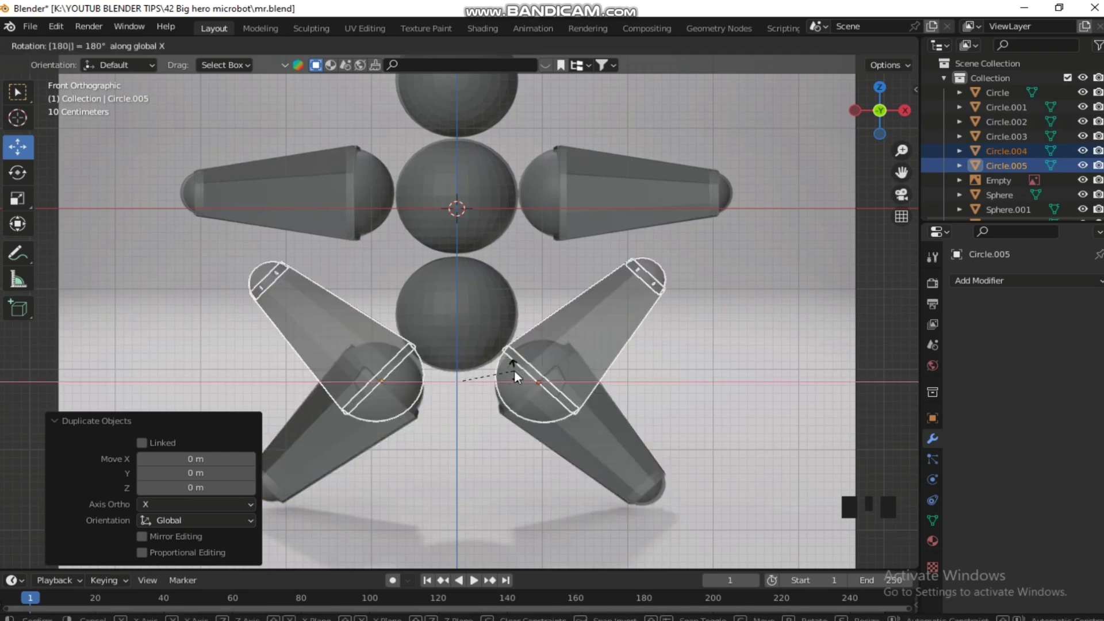
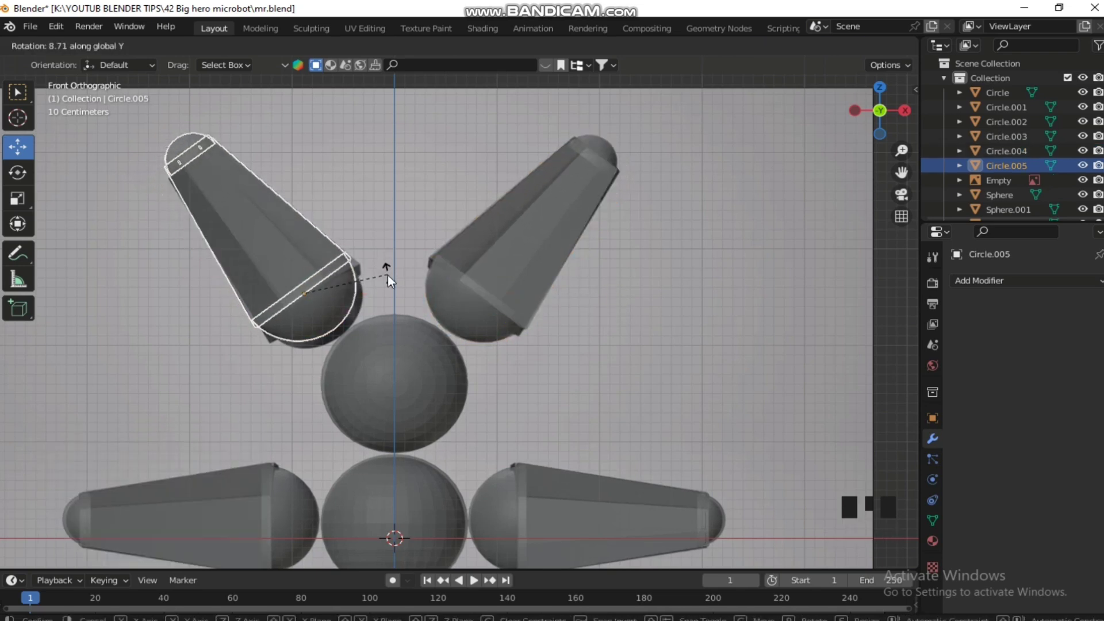
Step: Tilt and position the upper pieces Circle.004 and Circle.005 above the top sphere
left_click(312, 247)
left_click(369, 305)
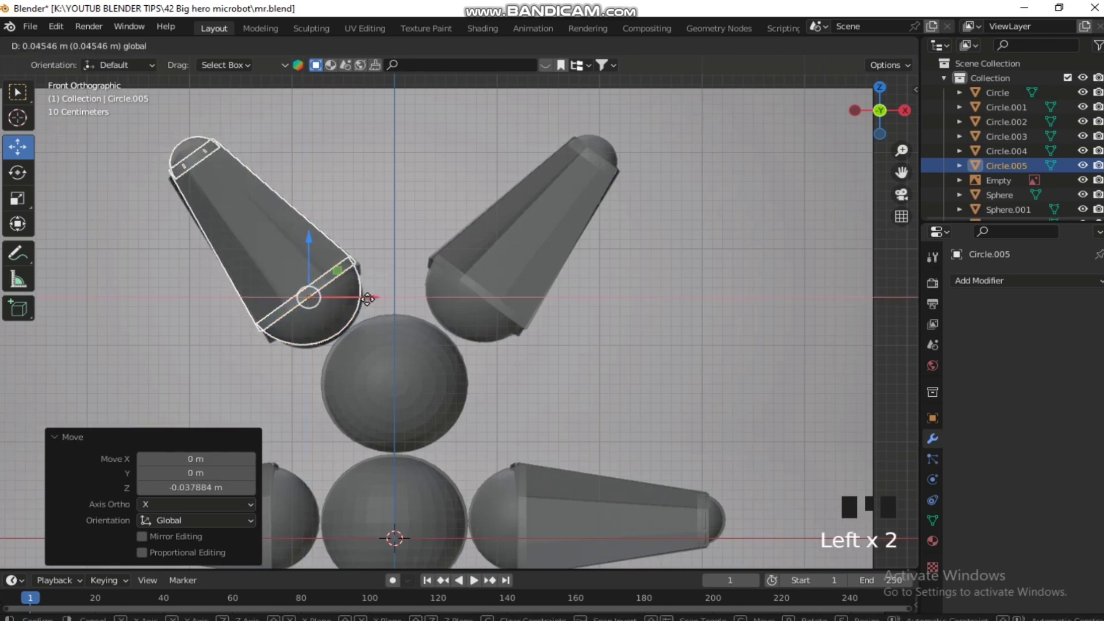
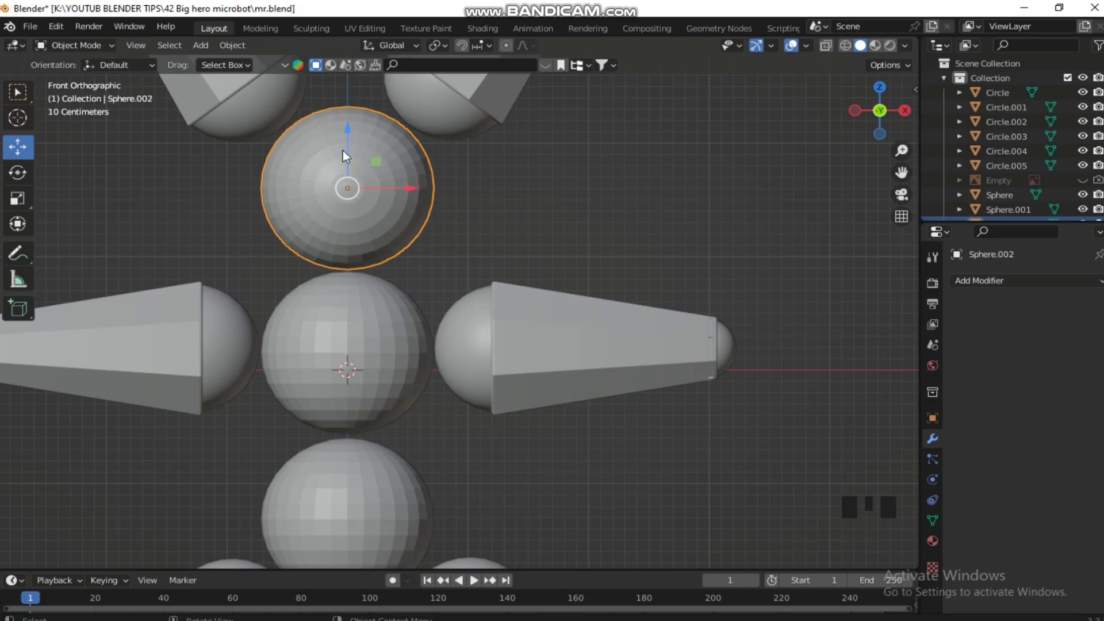
Step: From the front view, select and grow a circular patch of faces on the head sphere
left_click_drag(357, 179, 465, 205)
key("KP_3")
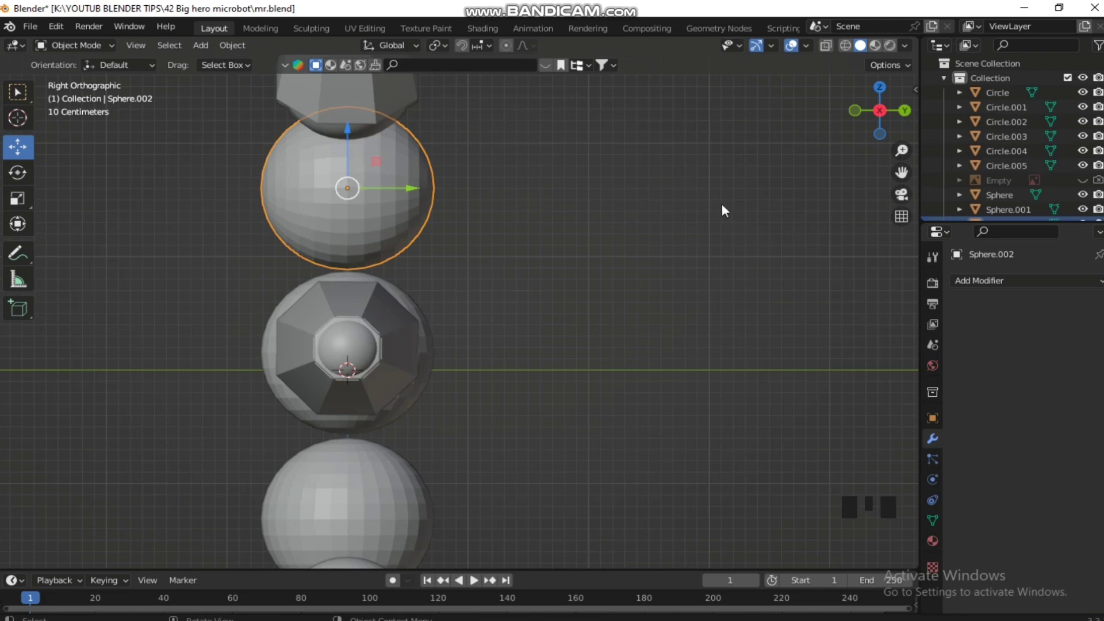
key("KP_1")
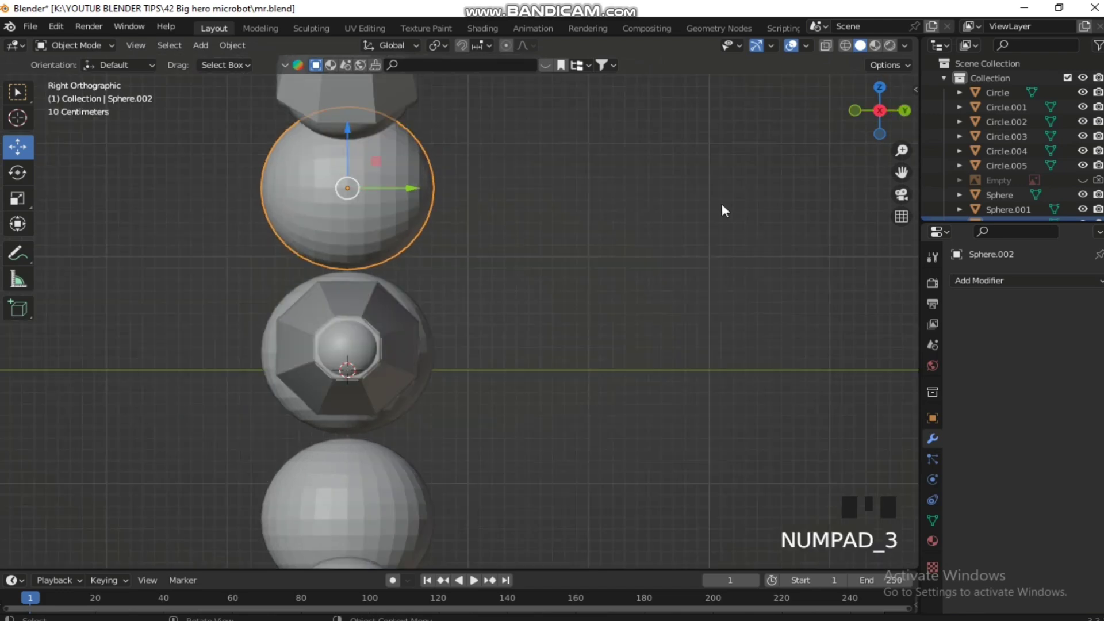
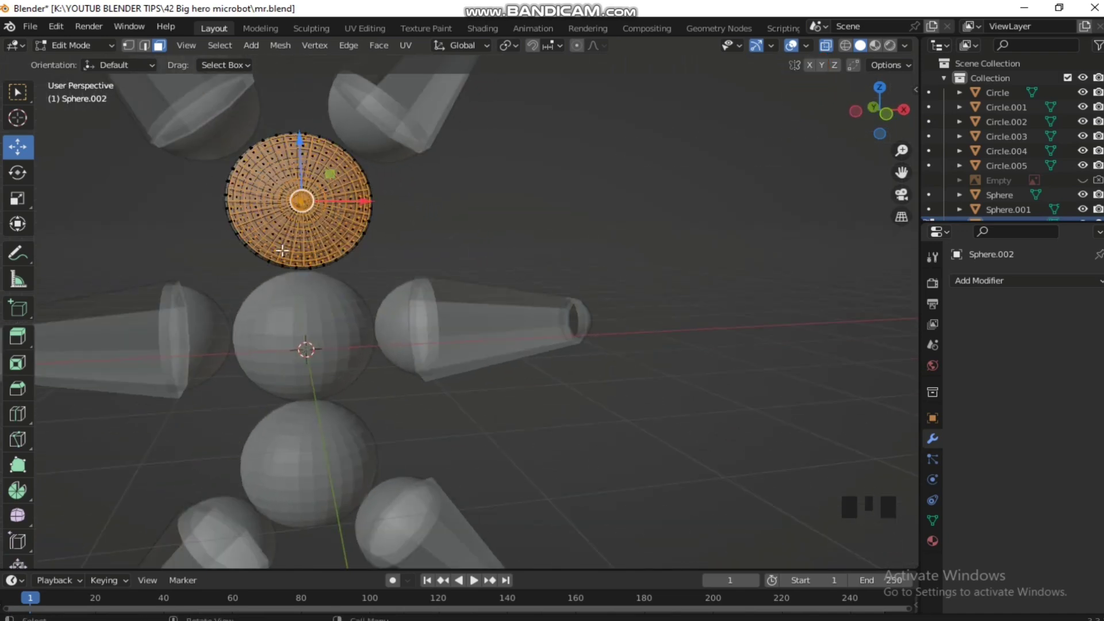
key("KP_1")
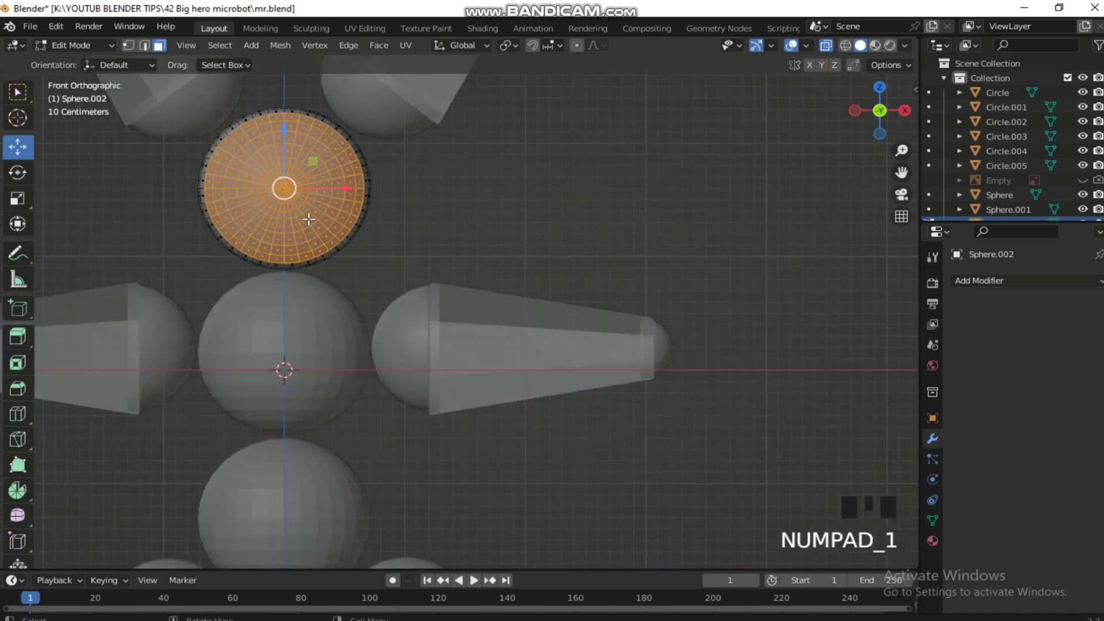
key("KP_Subtract")
key("KP_Add")
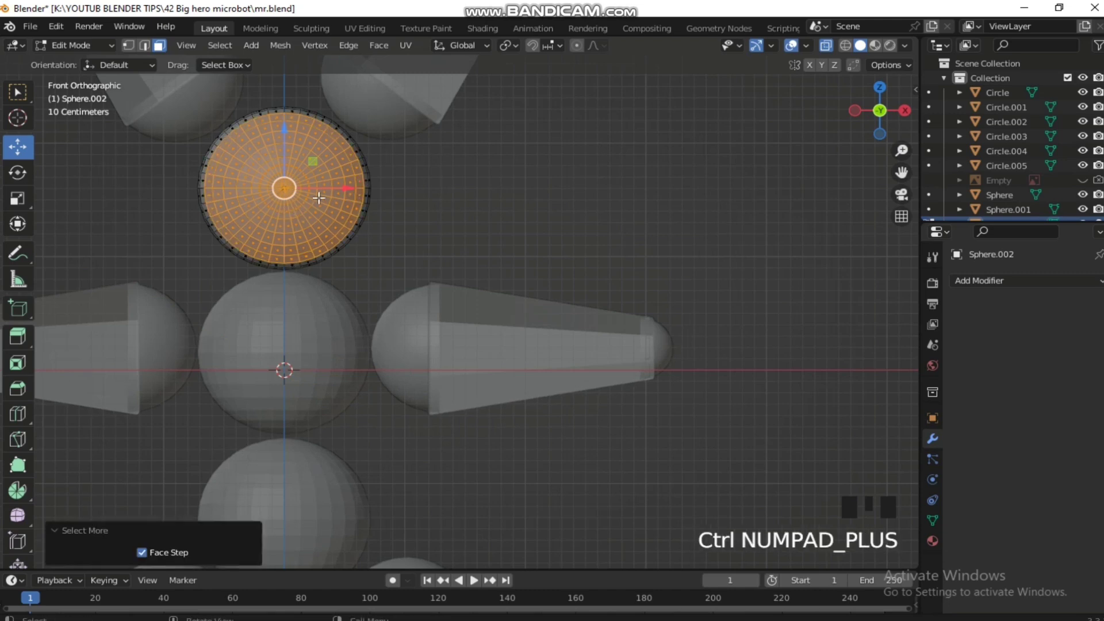
scroll("up", 3)
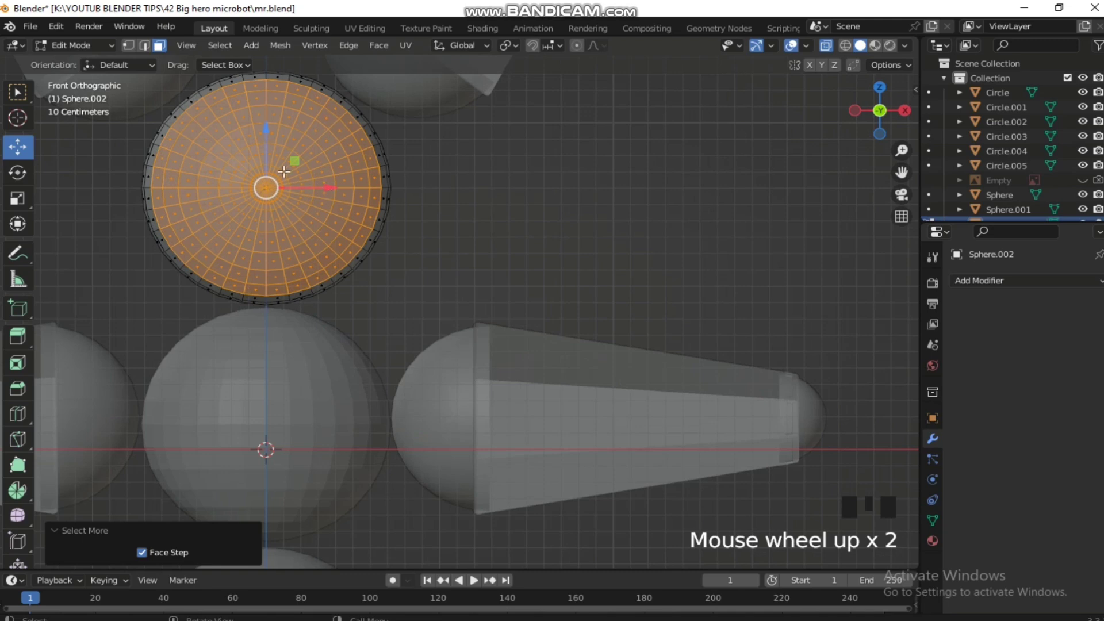
Step: Separate the selected faces into a new object Sphere.003 and select the cap
key("ctrl+p")
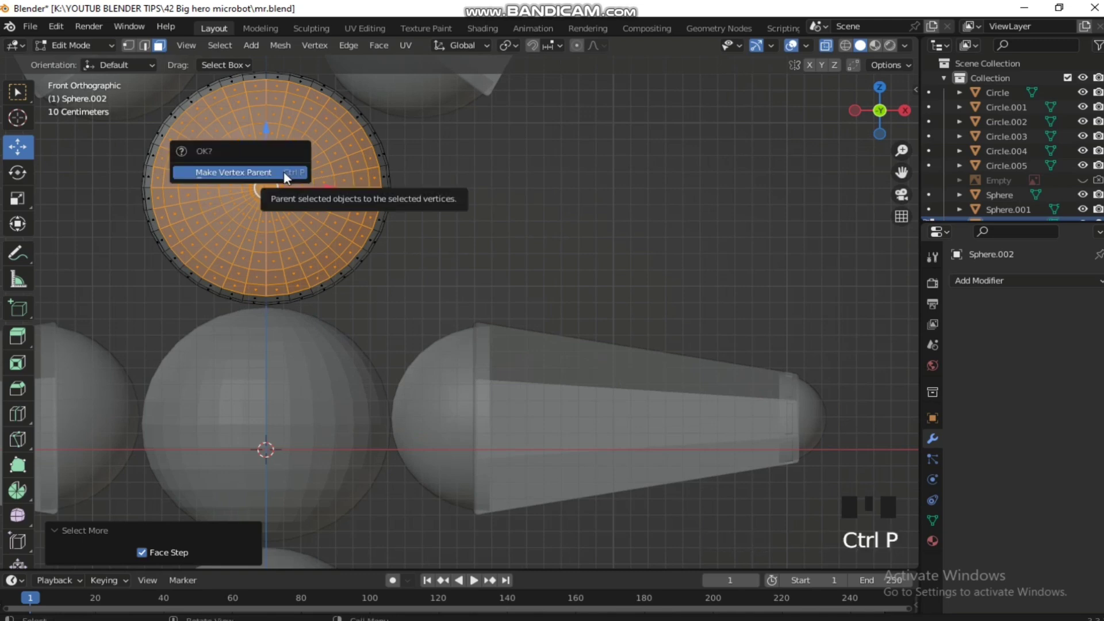
key("p")
key("Tab")
left_click_drag(317, 236, 362, 192)
left_click(362, 192)
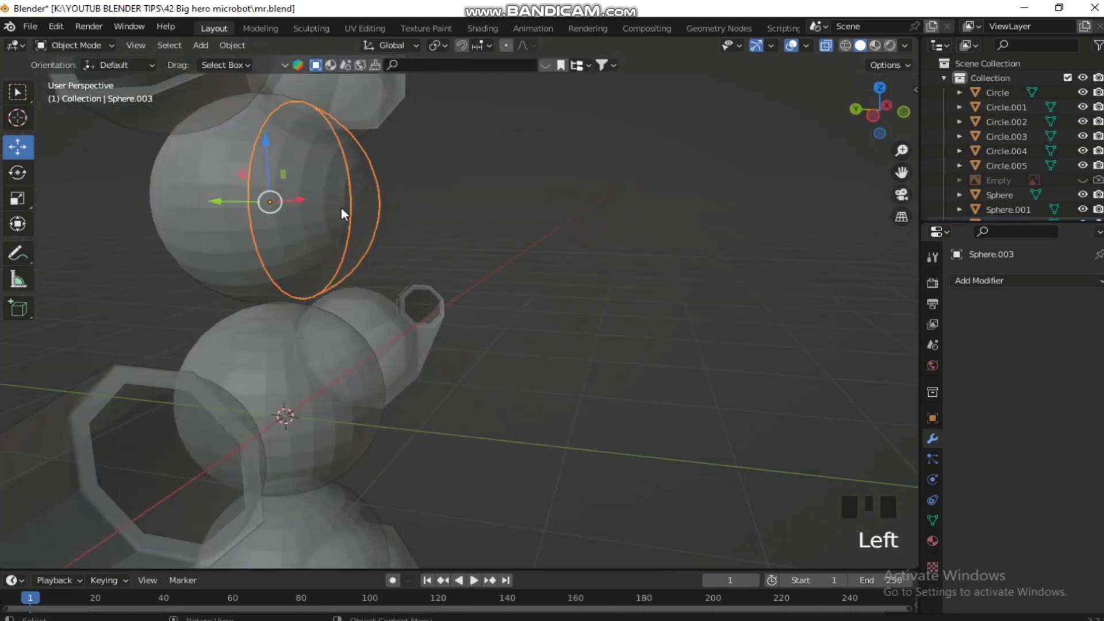
Step: Extrude the head sphere's opening edge loop inward into a thickened inner lip
left_click_drag(307, 212, 260, 220)
key("alt+z")
middle_click(263, 187)
key("KP_1")
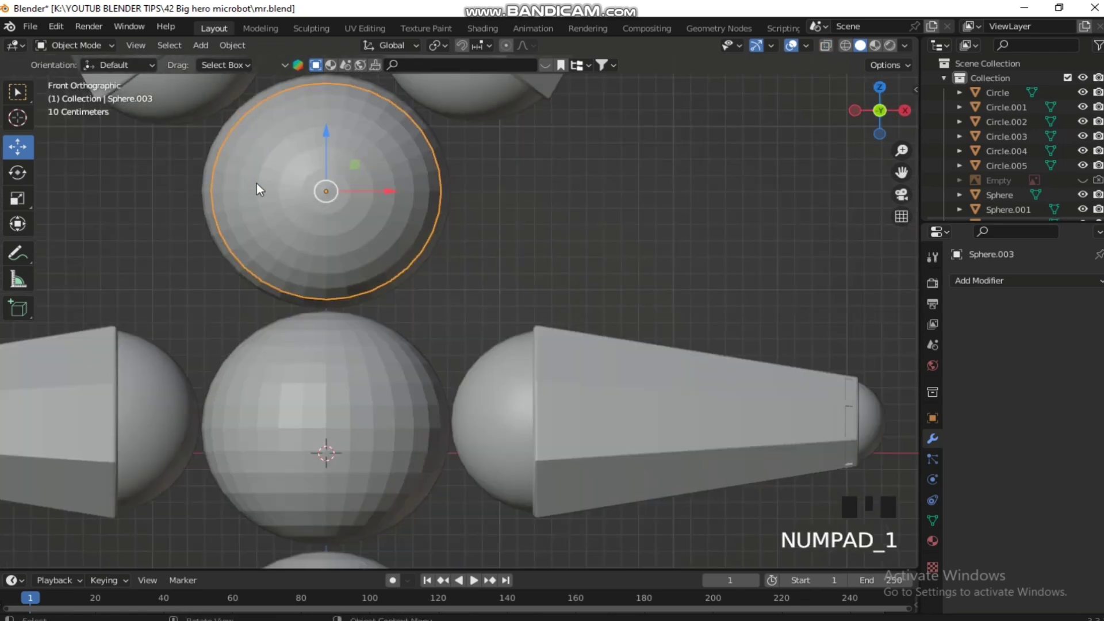
left_click(214, 179)
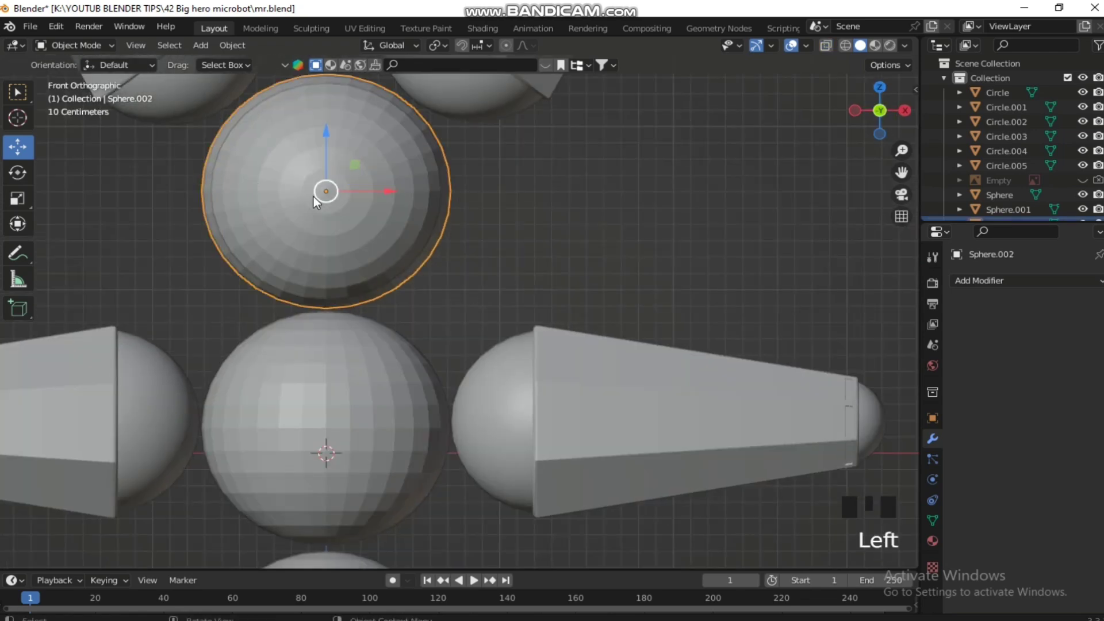
key("Tab")
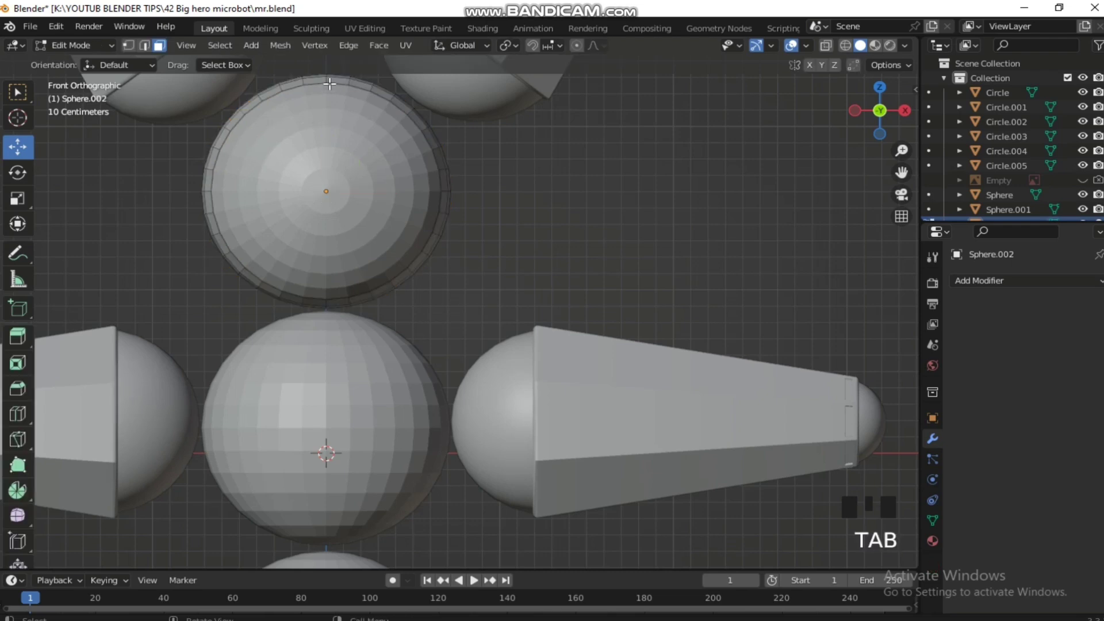
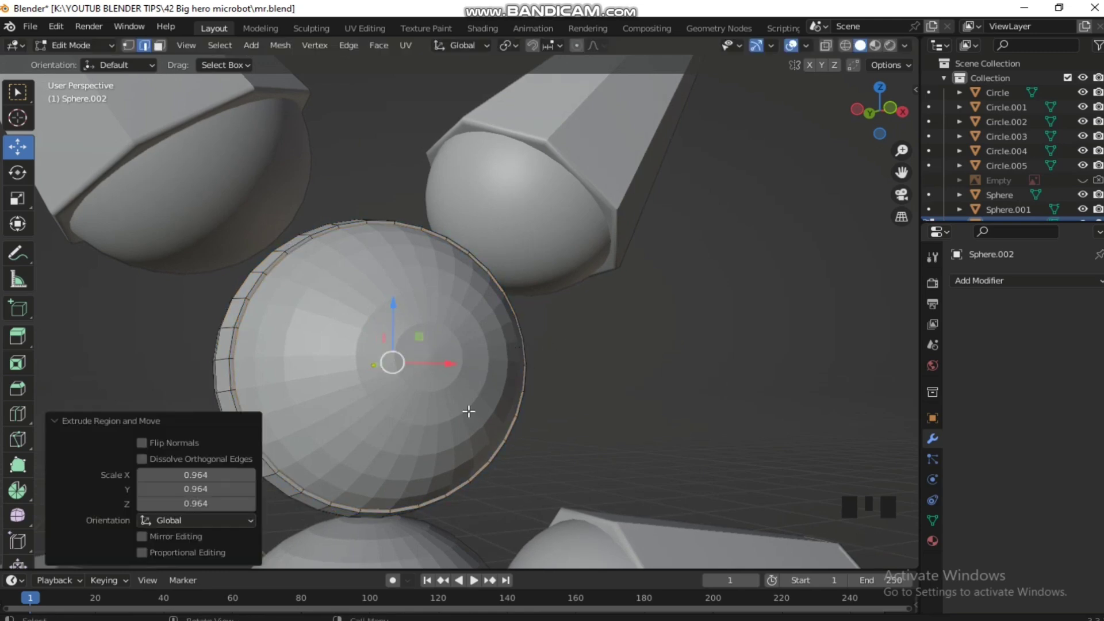
key("Tab")
Step: Move the eye cap Sphere.003 about 0.65 m out in front of the head opening
left_click(378, 387)
left_click_drag(416, 395, 385, 374)
left_click(384, 373)
left_click_drag(352, 351, 379, 339)
left_click(380, 339)
left_click(234, 366)
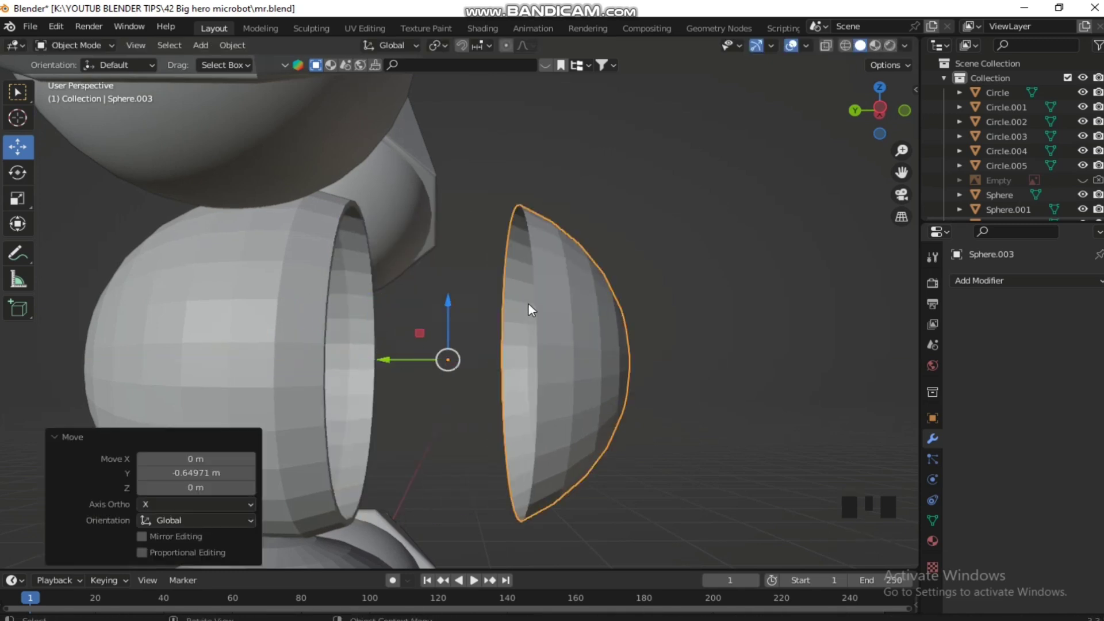
Step: Duplicate the eye cap Sphere.003 into a copy Sphere.004
left_click(553, 335)
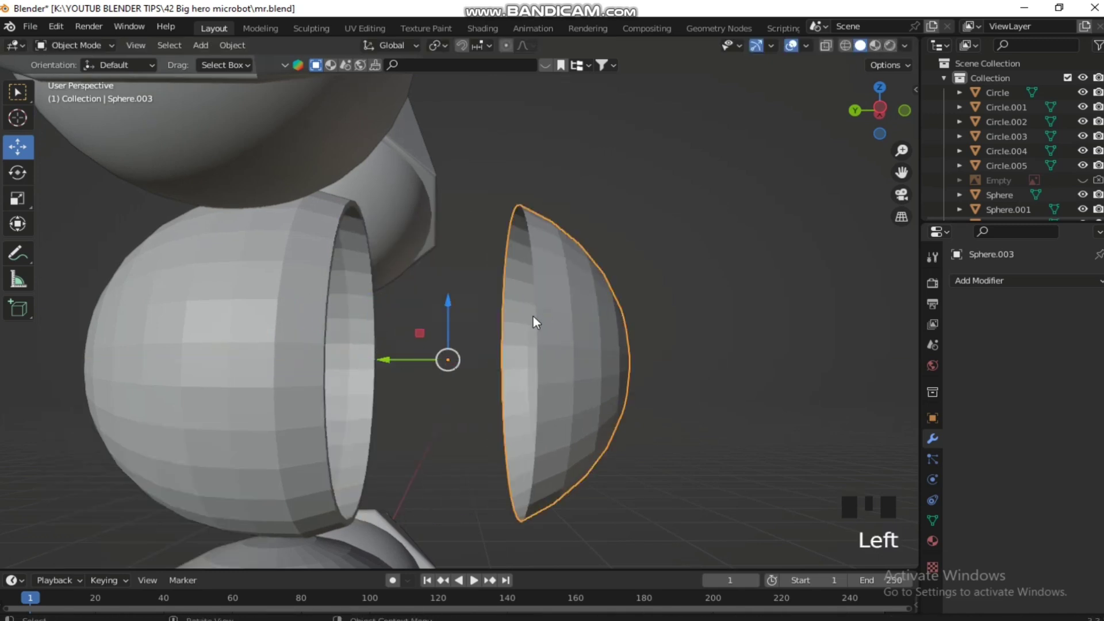
left_click(560, 343)
key("shift+d")
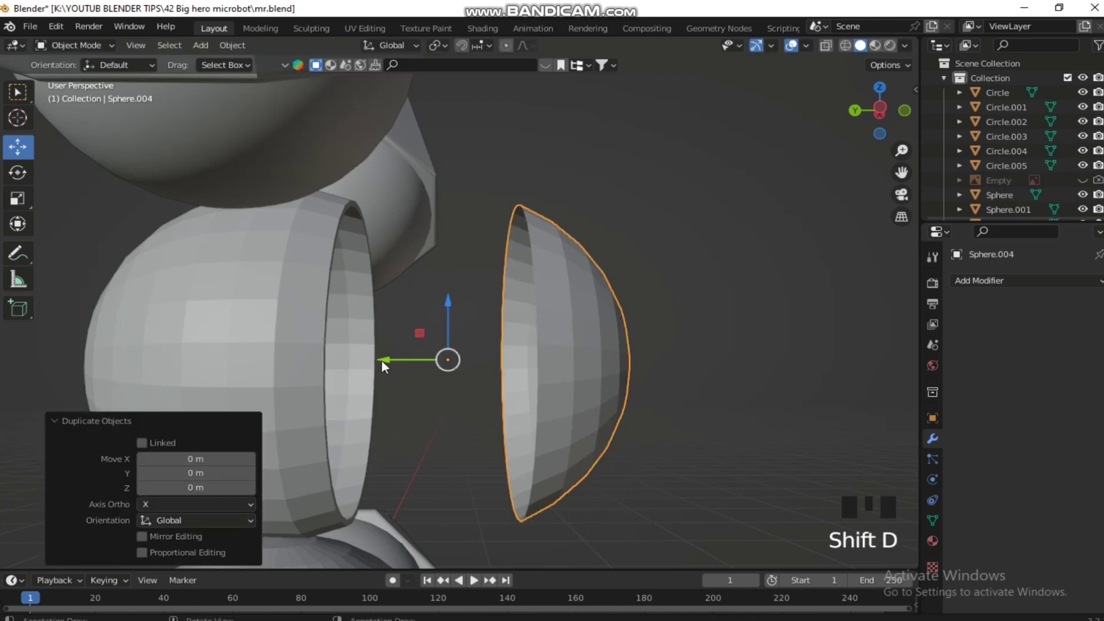
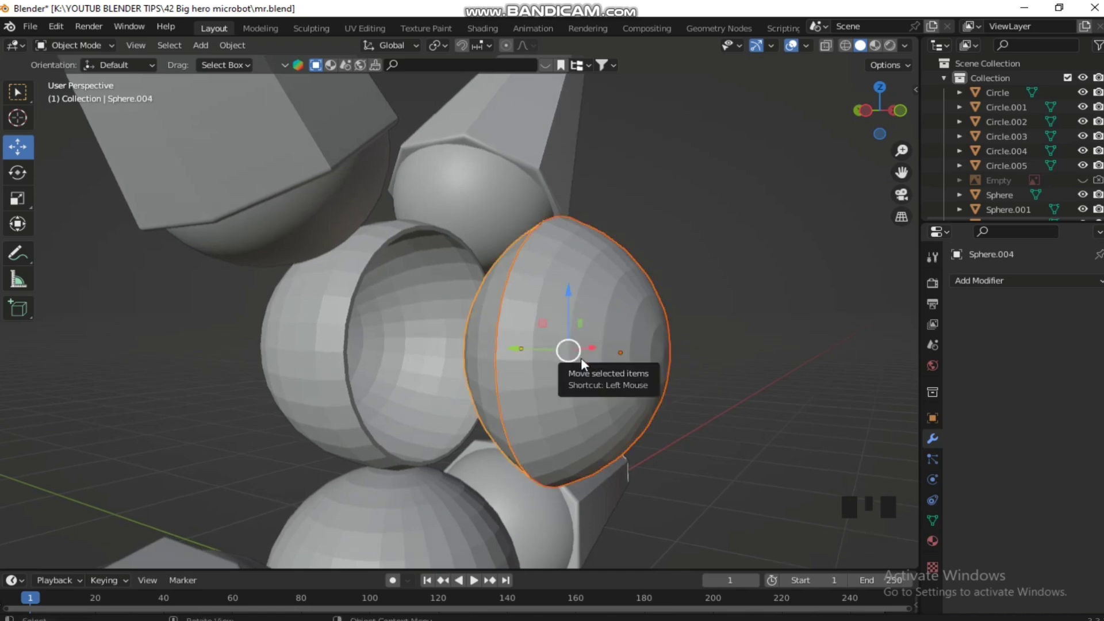
Step: Fit the eye cap into the head opening, orbiting to check its placement
left_click_drag(557, 368, 478, 353)
left_click(478, 353)
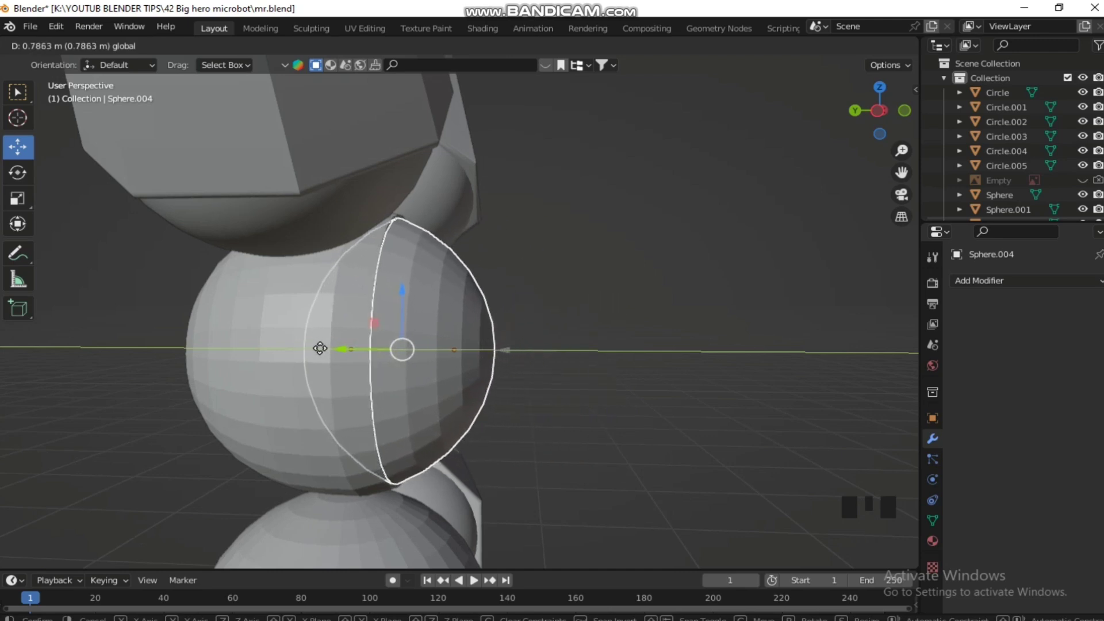
left_click(664, 210)
left_click_drag(656, 289, 498, 321)
left_click(498, 321)
left_click(638, 262)
left_click_drag(659, 272, 609, 317)
left_click_drag(610, 317, 592, 309)
left_click(592, 310)
Step: Smooth-shade the body spheres while orbiting around the figure
left_click_drag(593, 310, 599, 310)
left_click_drag(598, 310, 570, 326)
left_click(570, 326)
left_click_drag(570, 330, 627, 350)
left_click_drag(627, 350, 459, 554)
left_click(512, 505)
left_click_drag(513, 506, 503, 470)
left_click_drag(503, 470, 632, 469)
scroll("down", 3)
Step: Orbit the finished microbot and show the final render on its pedestal
left_click_drag(559, 318, 501, 449)
left_click(502, 448)
left_click_drag(502, 445, 633, 400)
left_click(633, 400)
left_click_drag(563, 342, 777, 355)
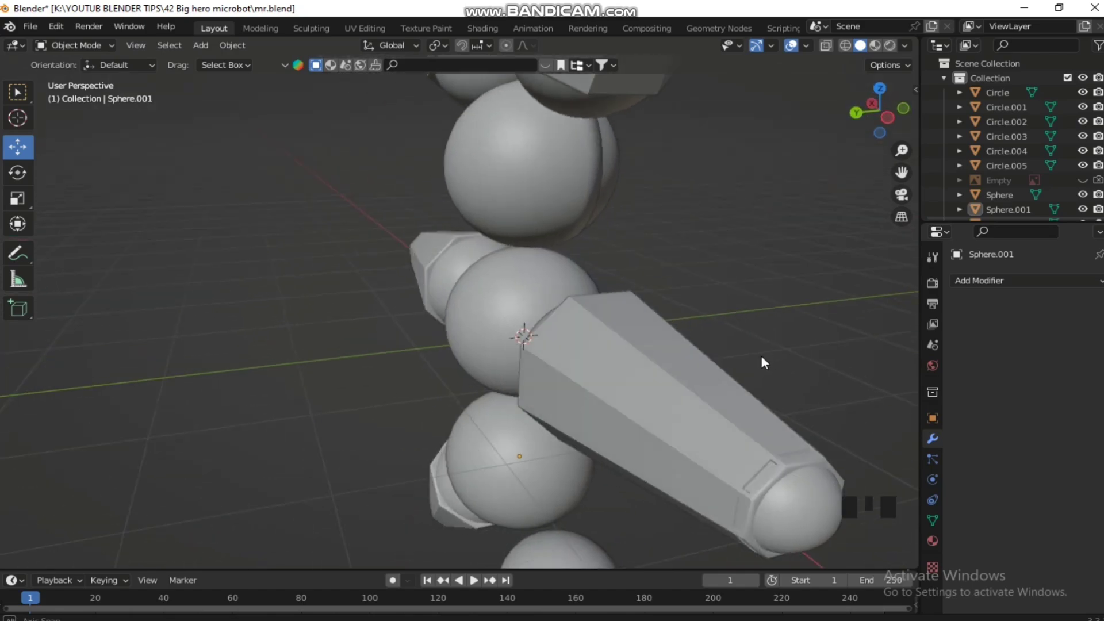
left_click(545, 177)
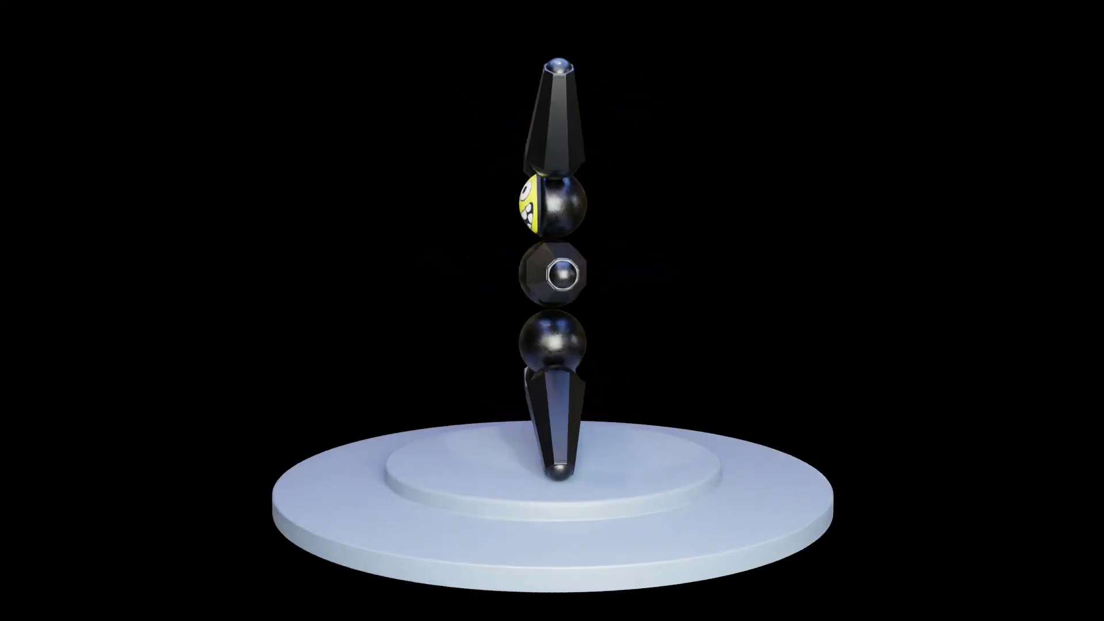